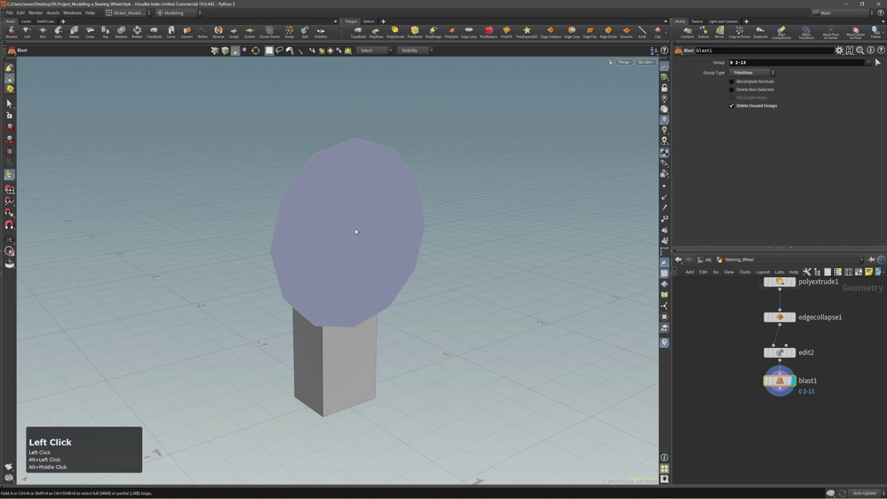
- Subdivide the disc on top of the pillar from the radial menu at depth 3
key("c")
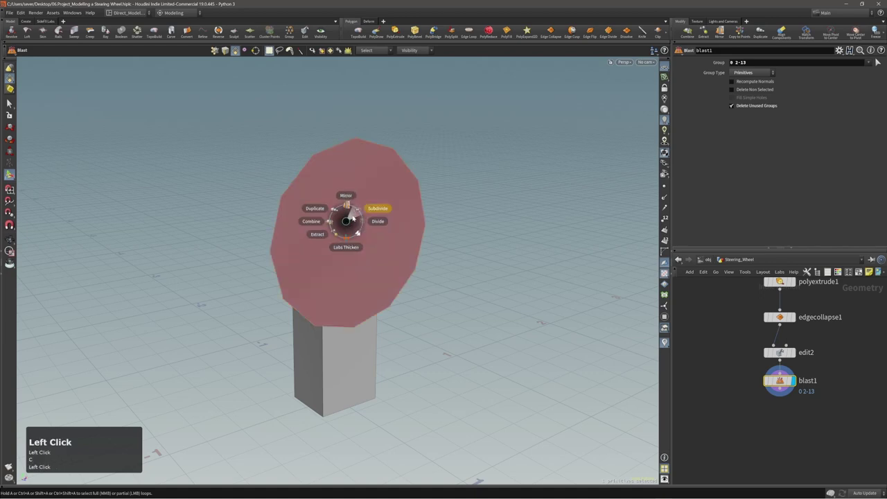
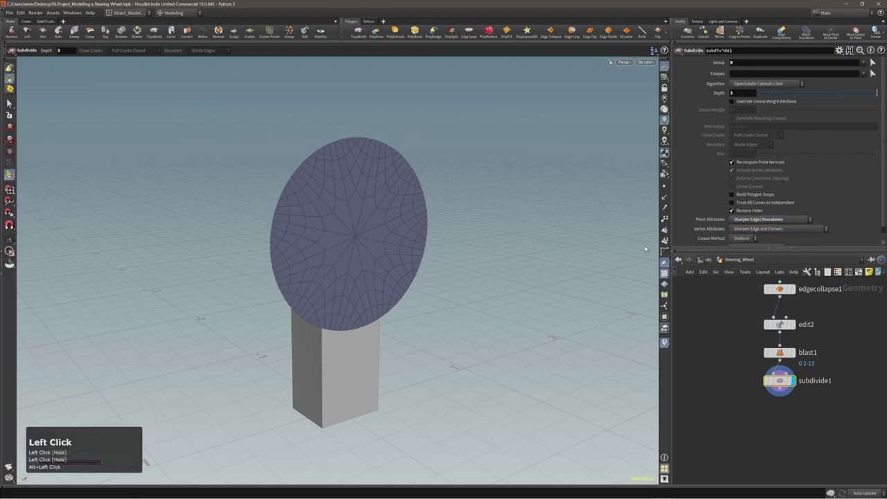
right_click(407, 242)
left_click_drag(393, 240, 332, 246)
left_click_drag(354, 226, 356, 206)
- Select the subdivided disc's faces and bring the modelling radial menu back up
key("2")
right_click(356, 206)
left_click(329, 217)
key("c")
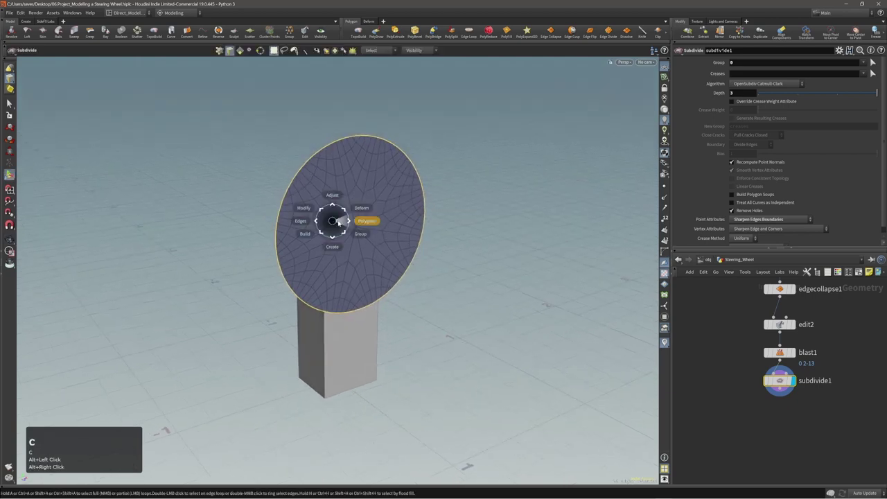
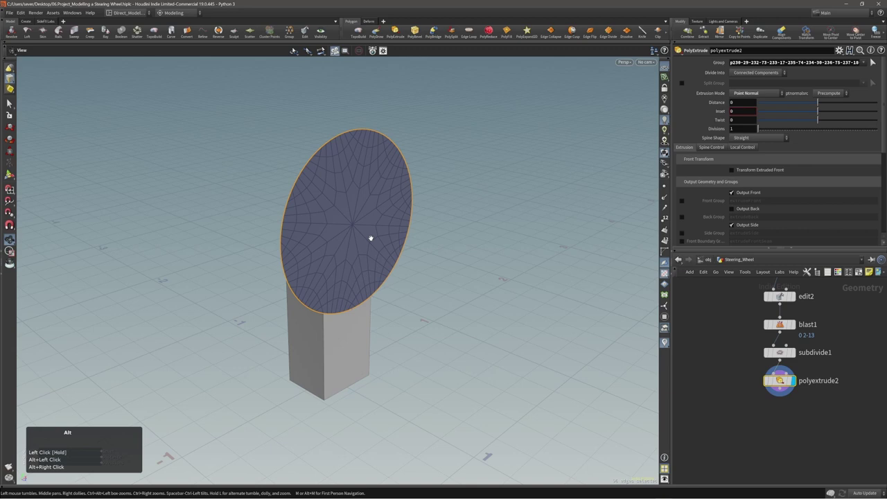
- Extrude the disc along point normals to a distance of about -0.088, forming a solid slab
left_click_drag(190, 49, 322, 186)
left_click_drag(322, 186, 359, 226)
key("3")
key("F4")
key("F5")
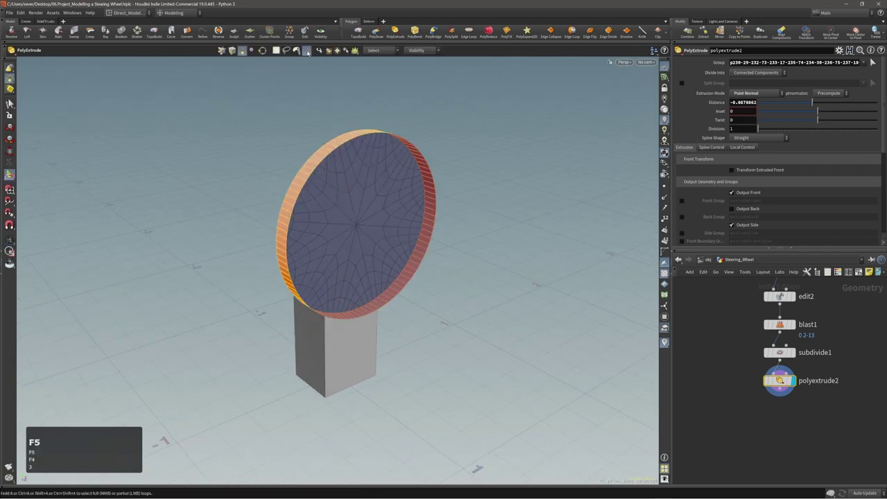
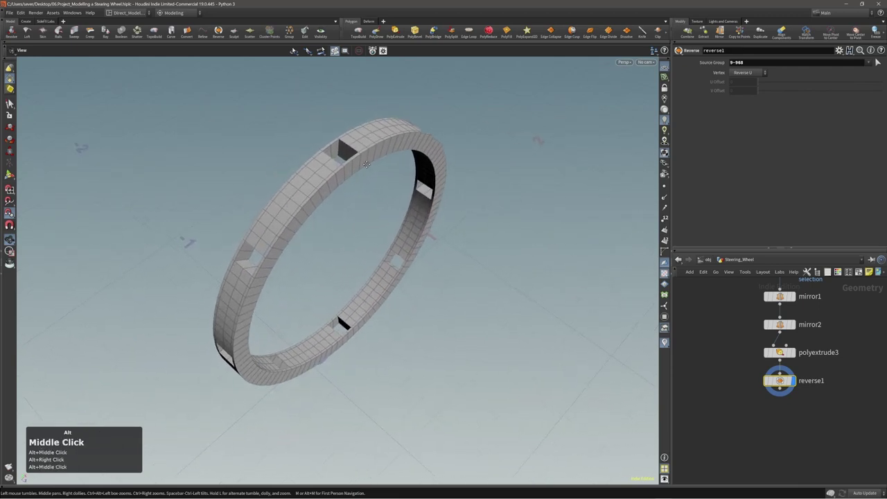
- Save the scene before editing the earlier bevel node
key("ctrl+s")
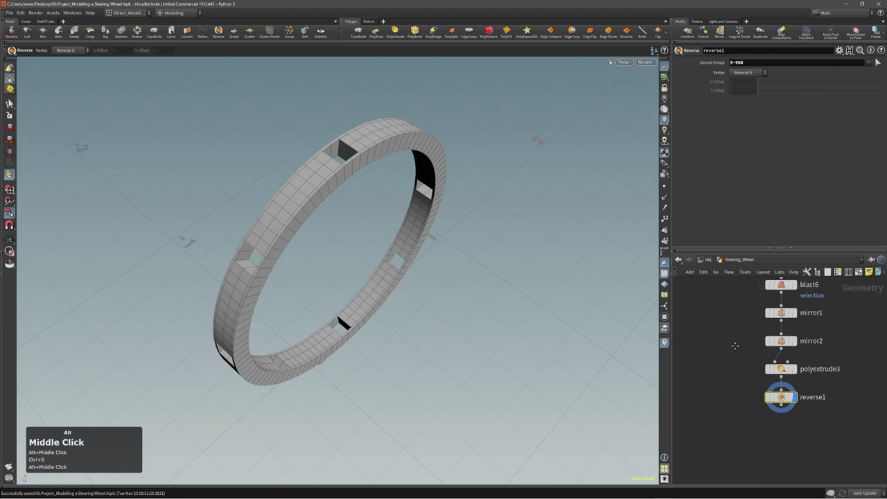
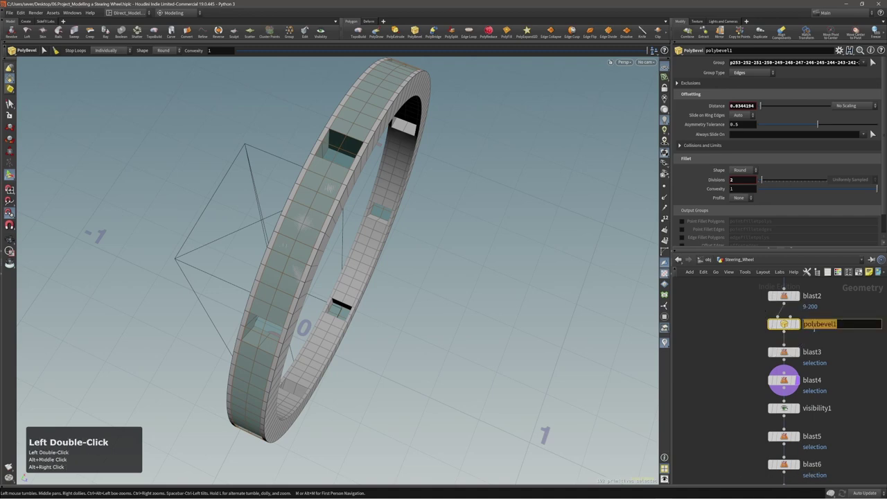
- Rename the polybevel1 node by entering the name ctrl_bevel
type("ctr")
key("shift+_")
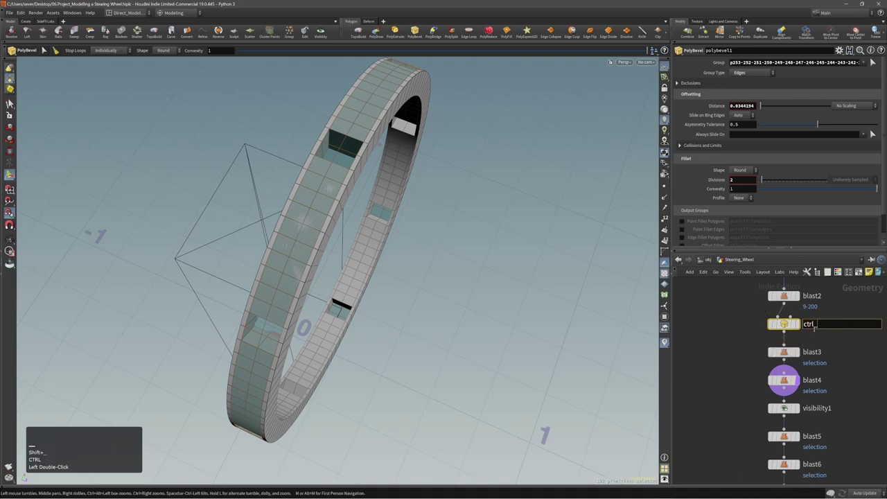
key("b")
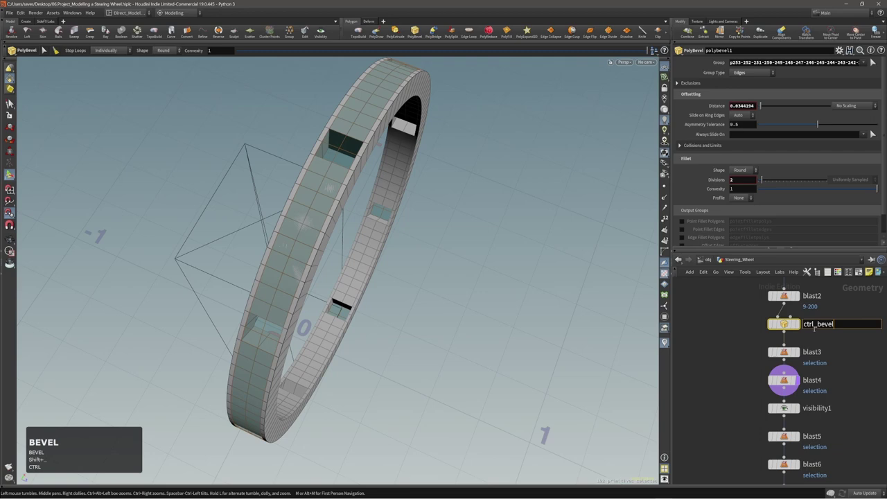
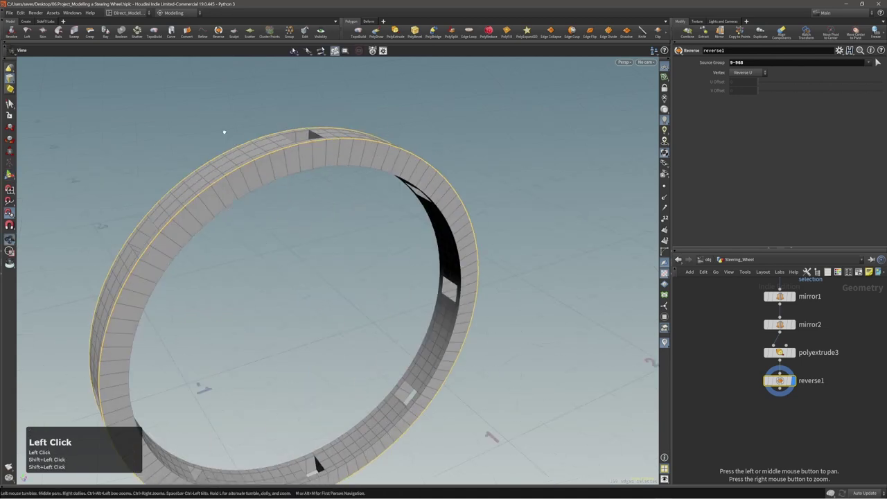
- Bevel the rim's outer edge loops with a new PolyBevel after the reversed rim
right_click(299, 162)
key("c")
left_click(334, 157)
key("c")
key("c")
key("c")
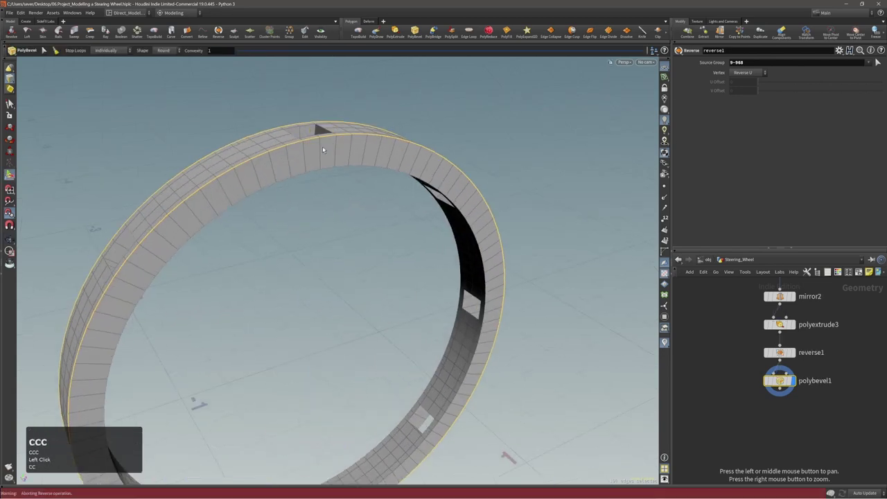
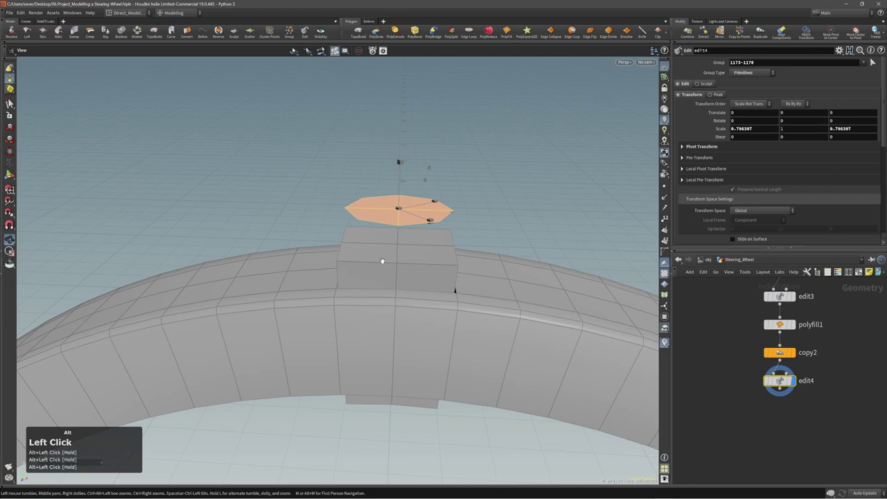
- Step through the network to the Edit scaling the copied octagon to about 0.796 in X and Z
key("Page_Up")
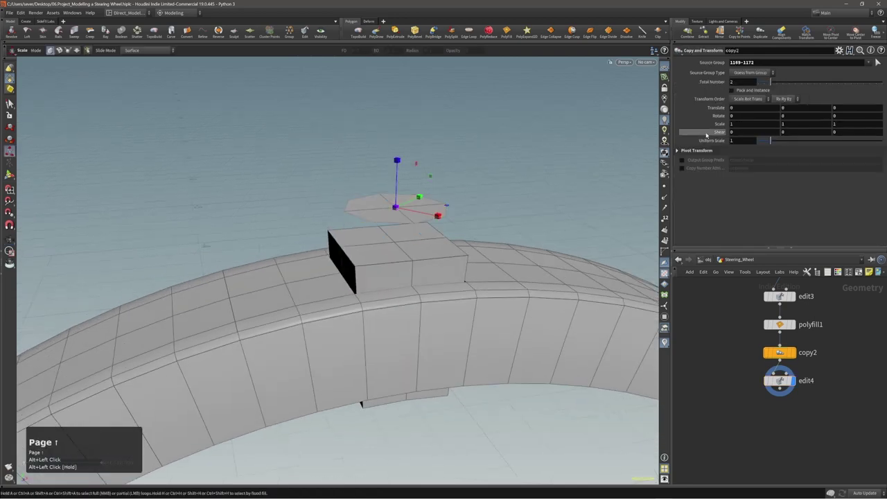
key("Page_Down")
key("Page_Up")
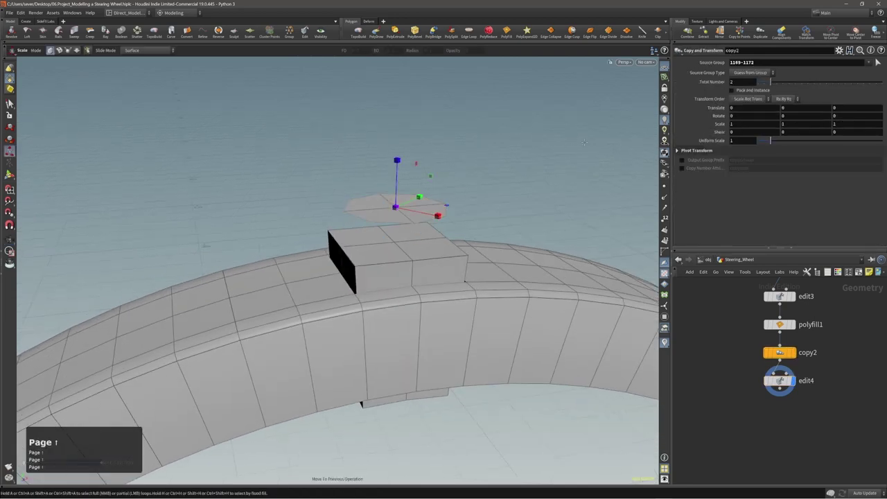
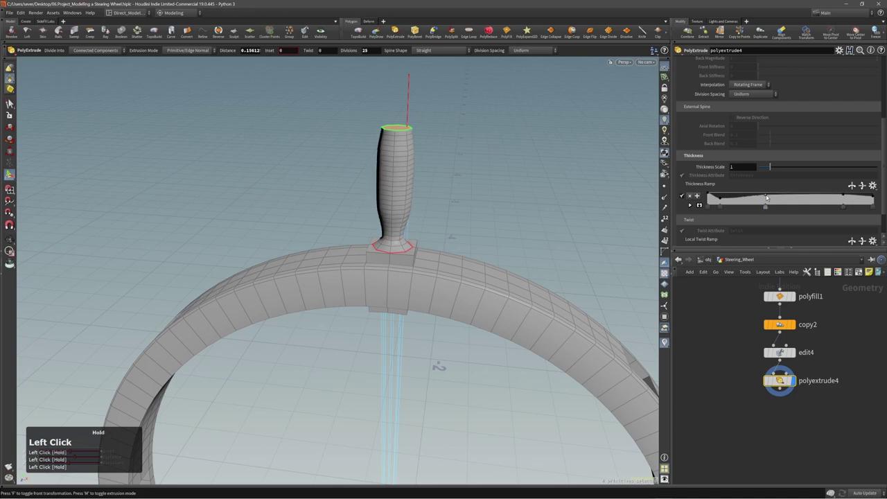
- Shape the handle with a profiled PolyExtrude giving it a narrow neck
right_click(417, 196)
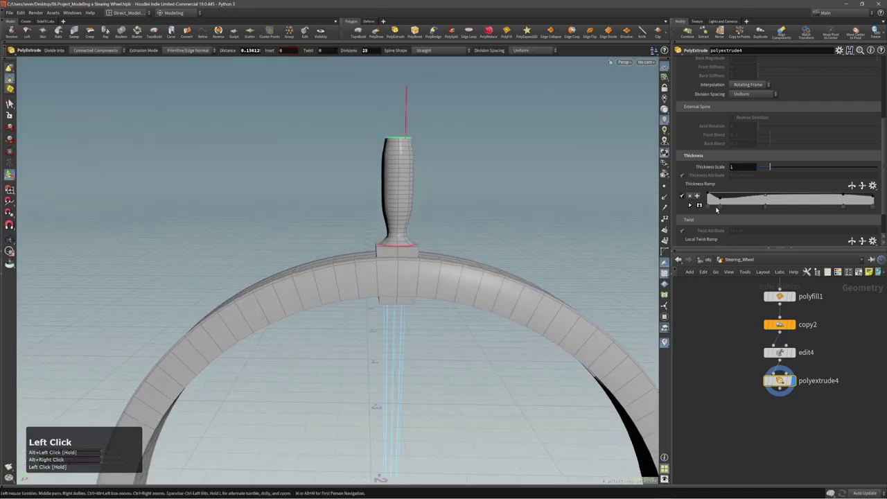
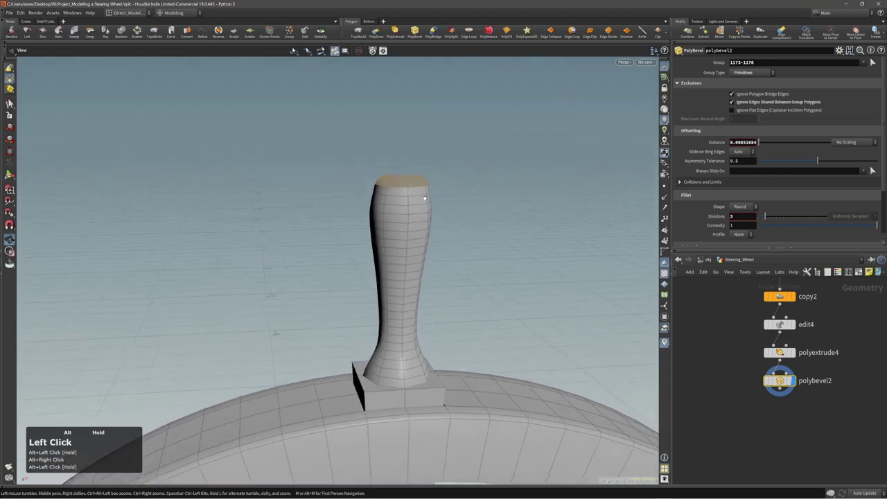
- Switch to component selection and show the handle's points for fusing
key("alt+1")
key("F2")
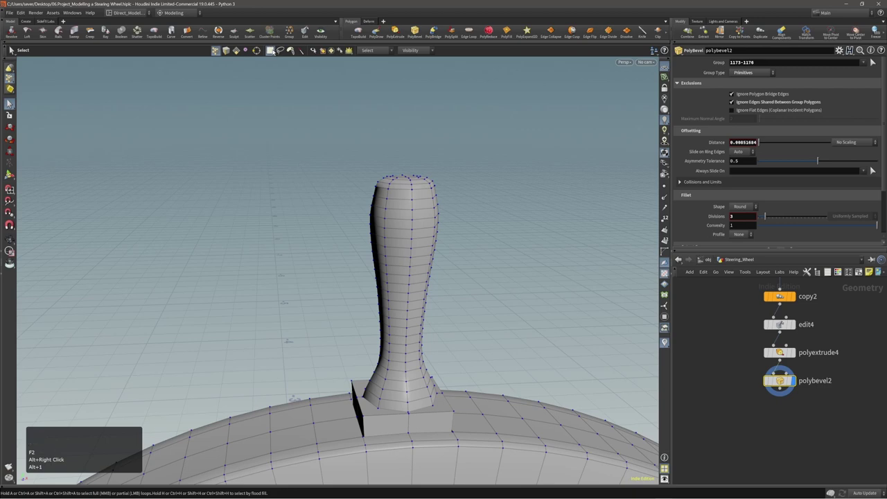
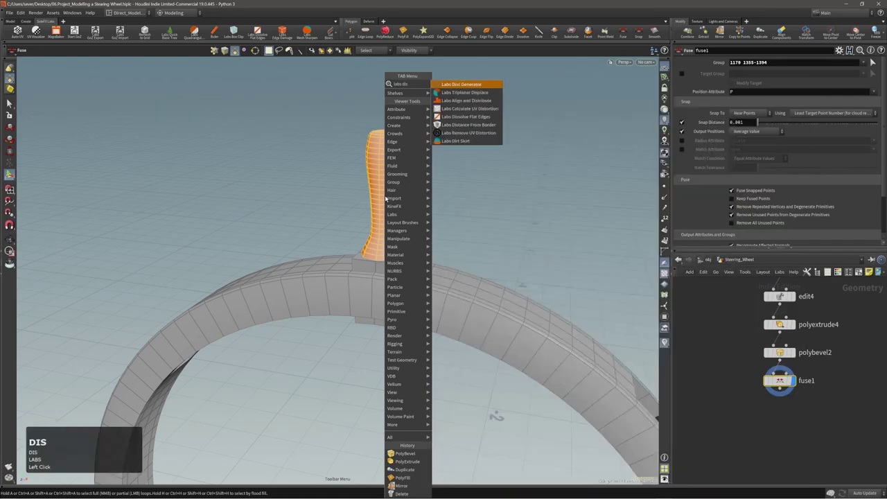
- Add Labs Dissolve Flat Edges after the fuse node on the handle
key("Down")
key("Down")
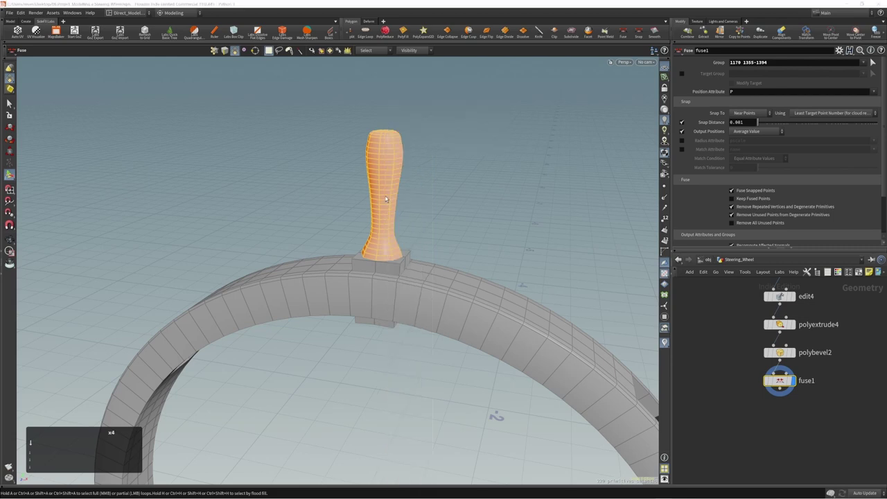
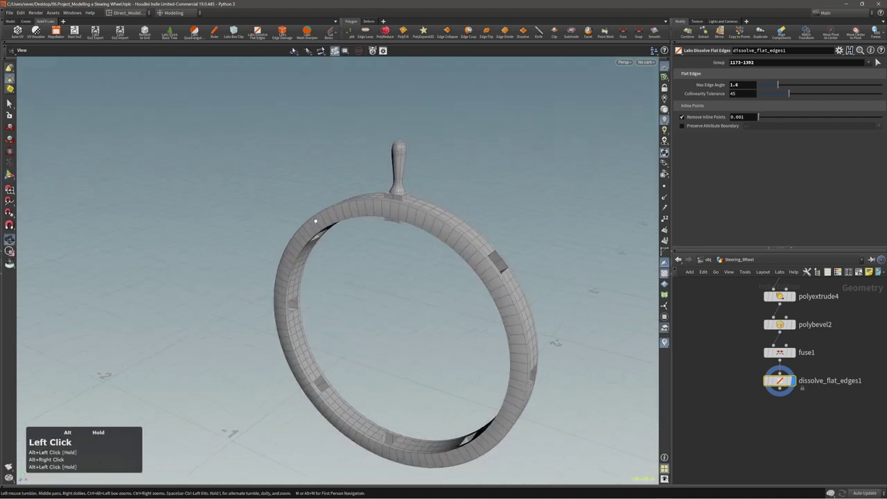
- Select the connected faces under the pillar on the wheel ring for editing
middle_click(402, 177)
left_click_drag(352, 161, 387, 159)
left_click_drag(368, 122, 381, 154)
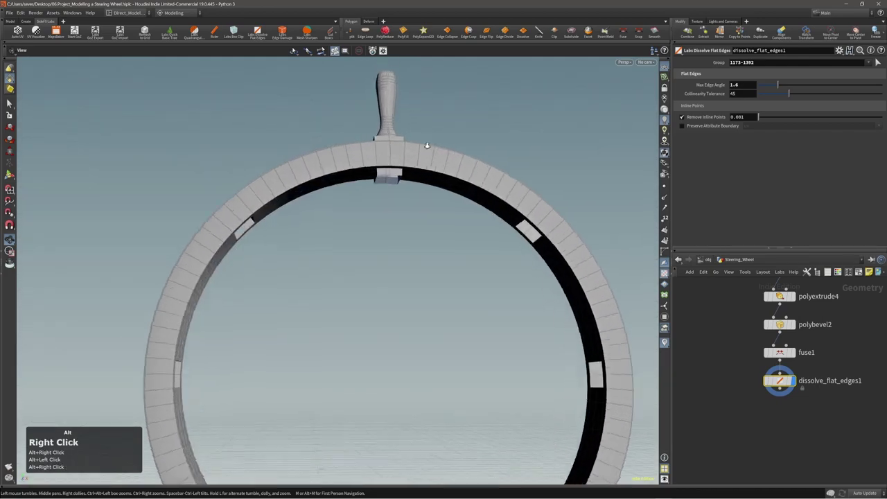
key("2")
left_click(400, 179)
double_click(400, 179)
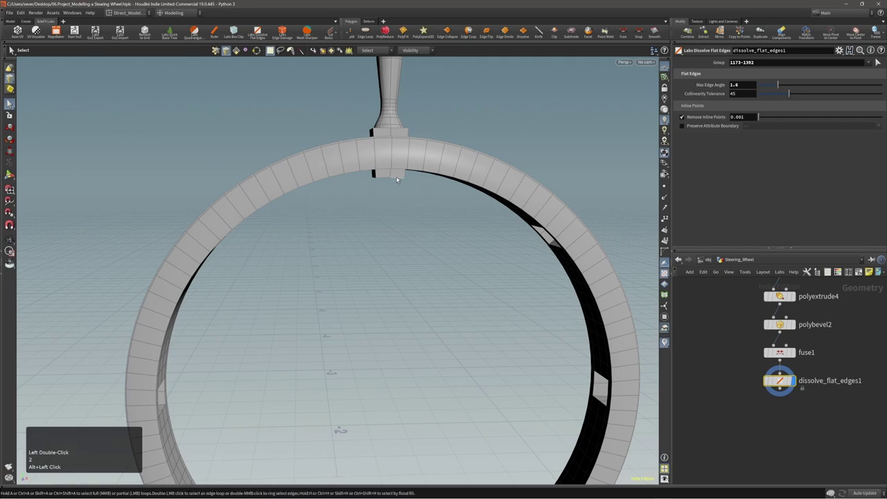
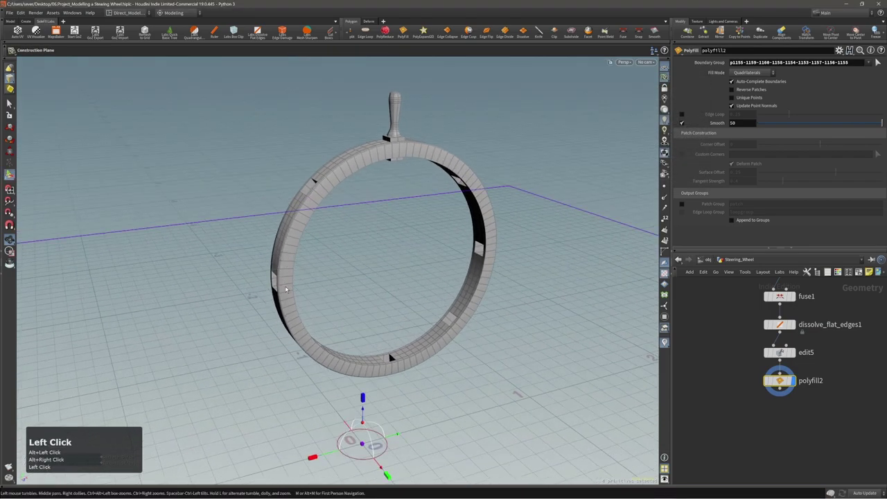
- Move and rotate the construction grid so it lies flat inside the filled wheel ring
left_click(289, 287)
left_click_drag(281, 232, 290, 275)
right_click(282, 278)
left_click_drag(291, 275, 326, 279)
key("x")
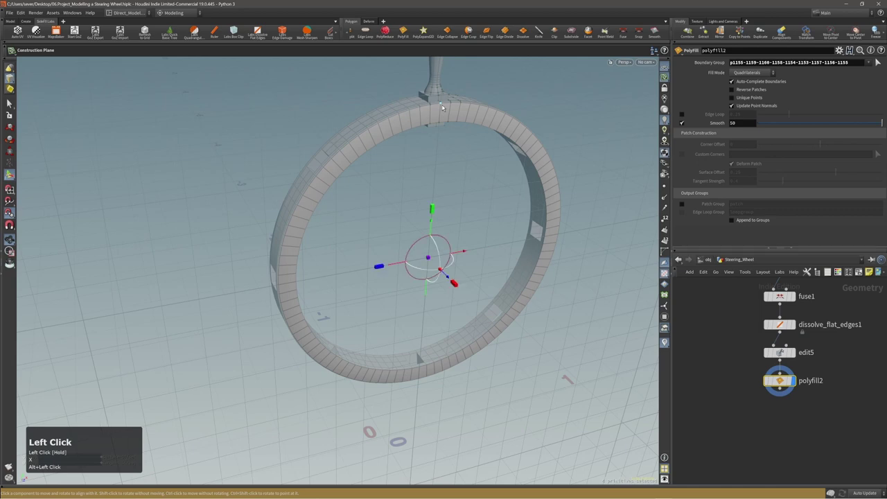
middle_click(476, 137)
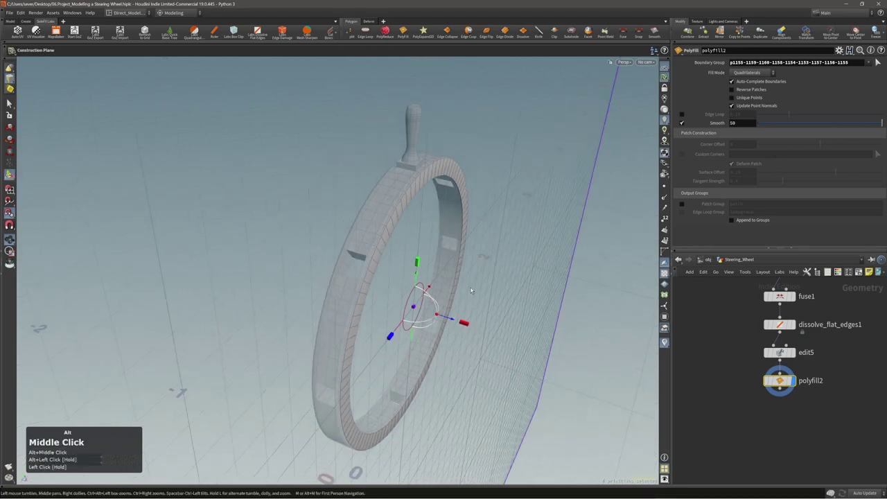
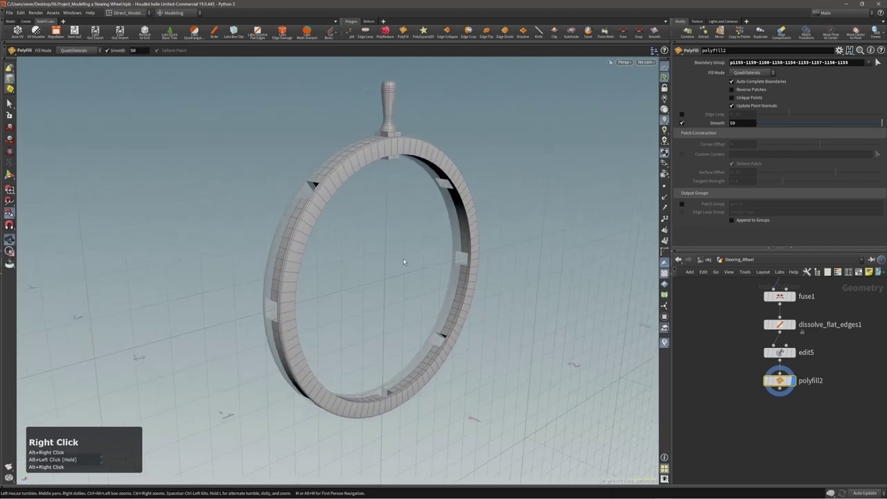
- Bring up the quick shape choices to start the cylinder hub
key("c")
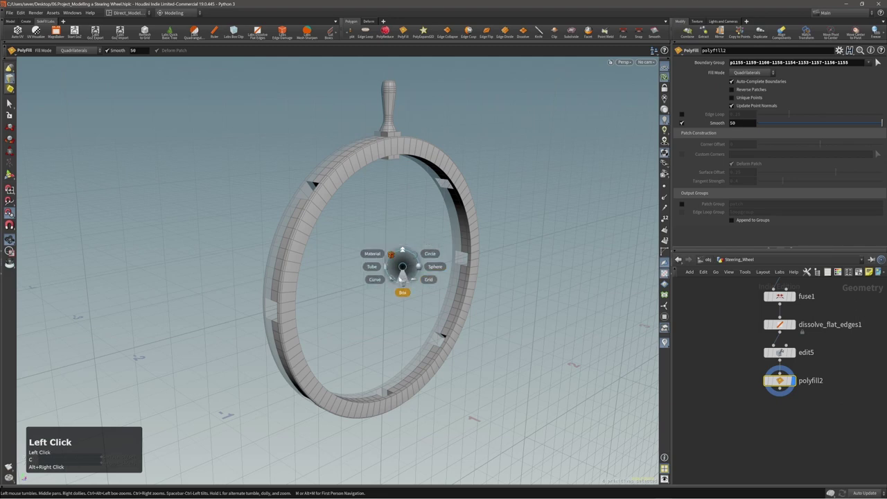
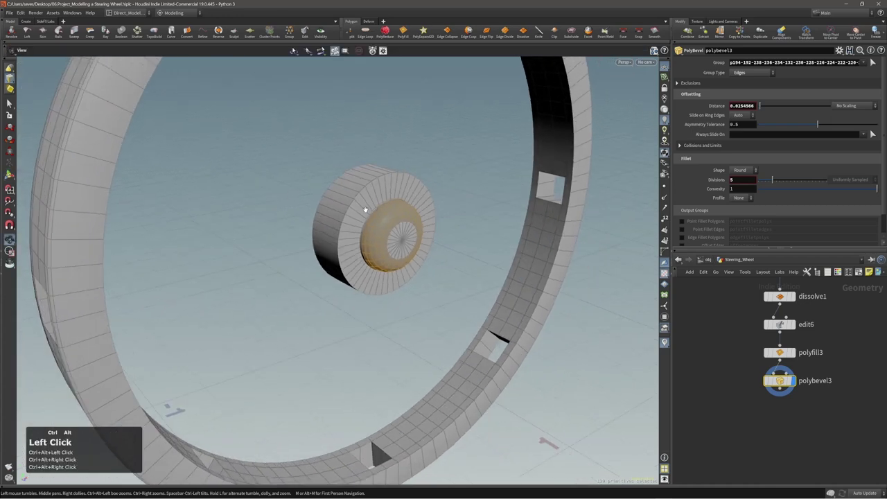
- Save the scene and orbit to view the hub from above
key("ctrl+2")
key("ctrl+s")
left_click(416, 131)
middle_click(417, 175)
left_click_drag(386, 230, 378, 247)
right_click(397, 246)
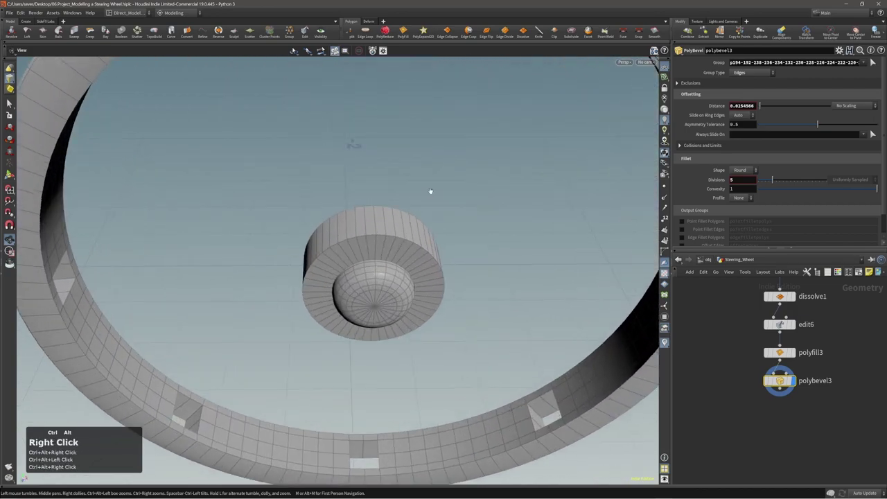
left_click_drag(363, 237, 377, 210)
- Select the ring of edges running around the hub's side
key("ctrl+c")
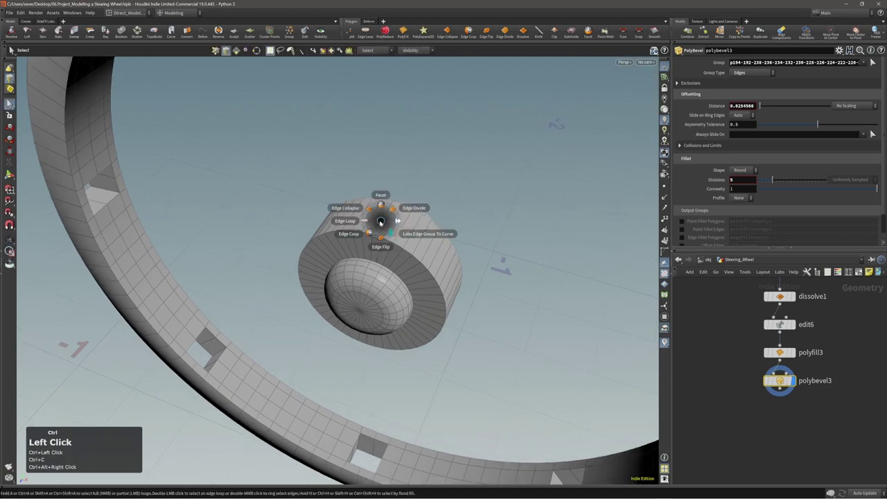
double_click(400, 221)
key("ctrl+2")
key("ctrl+2")
middle_click(386, 221)
left_click(386, 222)
double_click(399, 234)
middle_click(395, 223)
middle_click(395, 224)
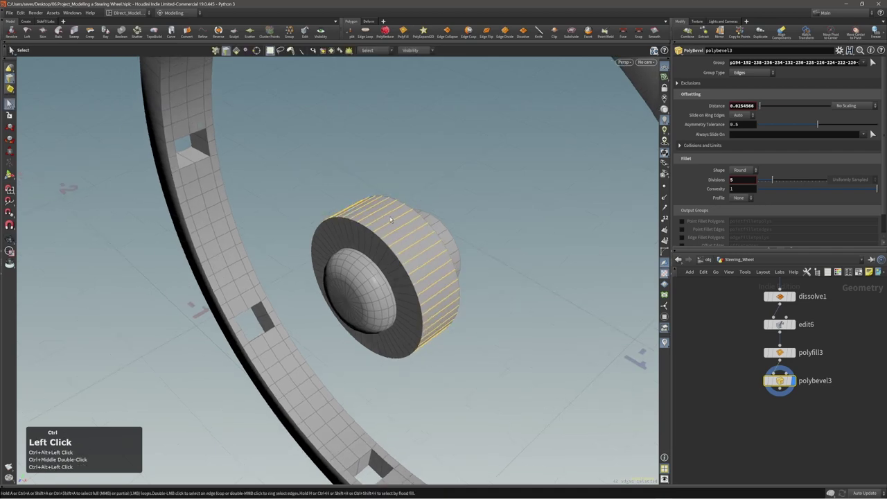
- Apply an edge divide with 2 divisions to the selected hub ring edges
right_click(392, 214)
key("ctrl+c")
left_click(386, 214)
left_click(410, 224)
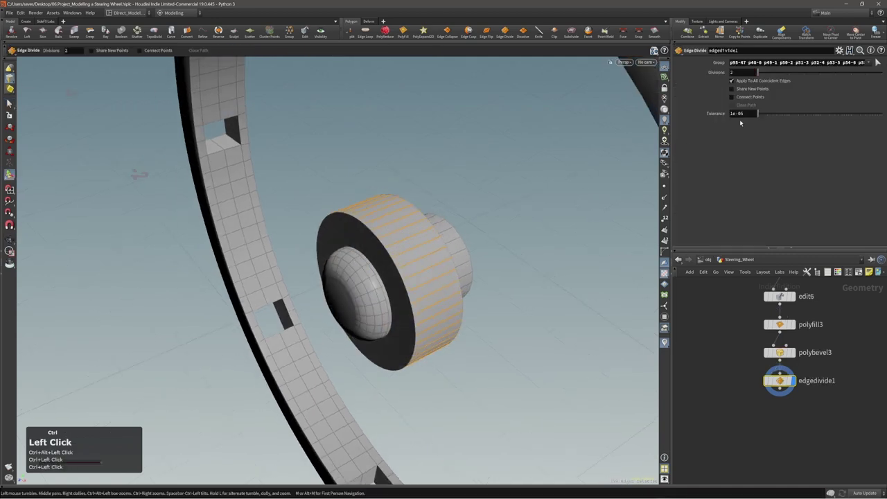
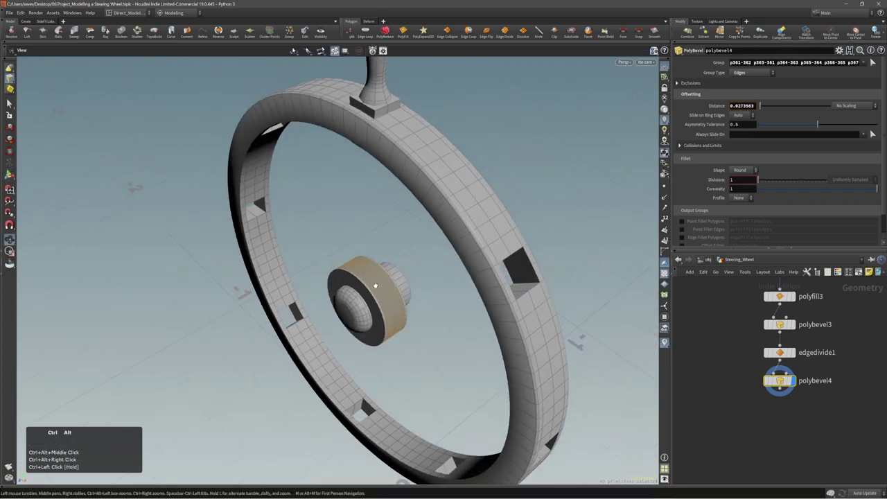
- Adjust the view around the beveled hub
middle_click(372, 265)
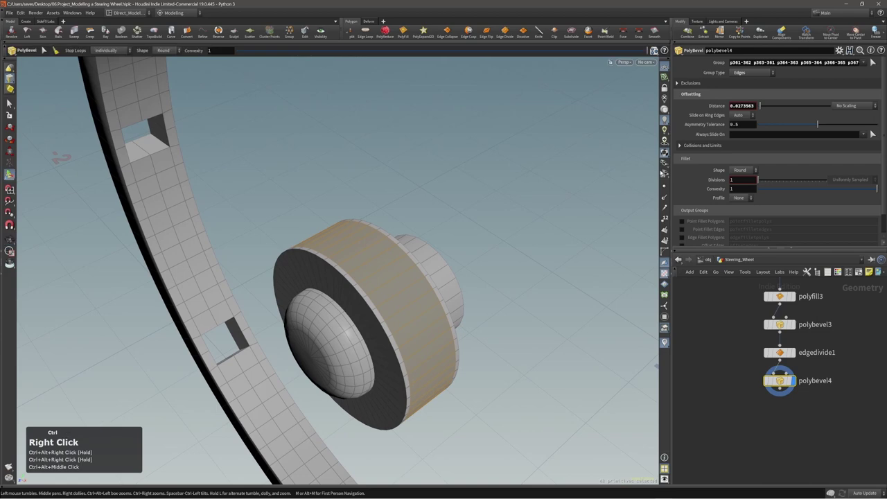
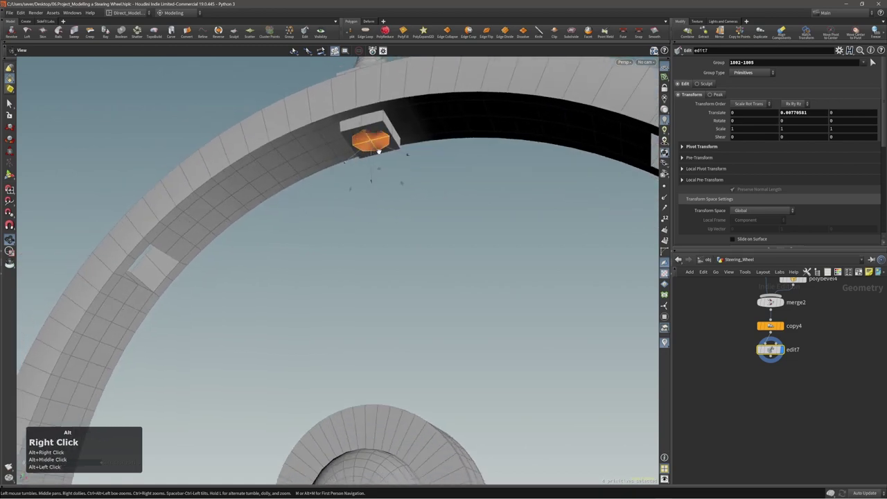
- Select the hub faces and extrude the shaft's lower section with polyextrude6
right_click(379, 147)
left_click(376, 147)
key("c")
left_click(392, 177)
right_click(412, 169)
left_click(376, 181)
left_click_drag(434, 259, 432, 315)
left_click_drag(250, 224, 374, 232)
left_click_drag(376, 232, 365, 269)
left_click_drag(365, 269, 436, 309)
- Pick the top faces of the new extrusion for a second extrude
key("q")
left_click_drag(421, 263, 405, 306)
right_click(359, 338)
left_click(436, 308)
key("2")
left_click(401, 327)
left_click(401, 327)
double_click(401, 327)
left_click(372, 326)
left_click(421, 328)
- Extrude the shaft again by about 0.055 and place the node in the network
key("shift+a")
key("shift+a")
key("shift+a")
middle_click(401, 327)
left_click_drag(419, 321, 430, 318)
left_click(430, 318)
left_click_drag(383, 310, 665, 343)
left_click(665, 343)
right_click(665, 343)
left_click(665, 343)
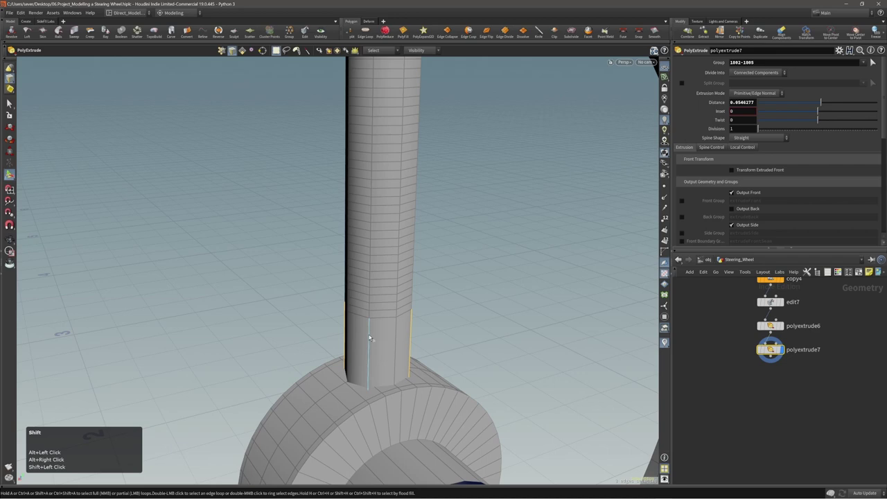
- Start an edit on the vertical edges near the shaft's base
key("e")
middle_click(665, 343)
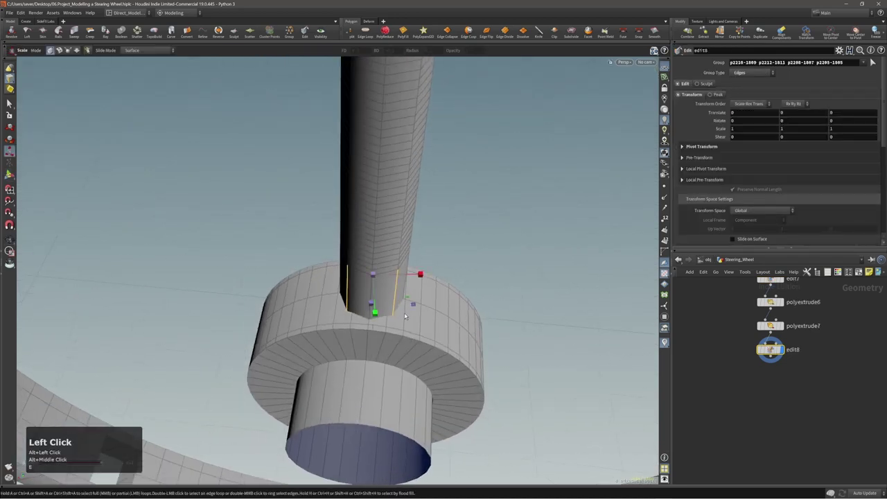
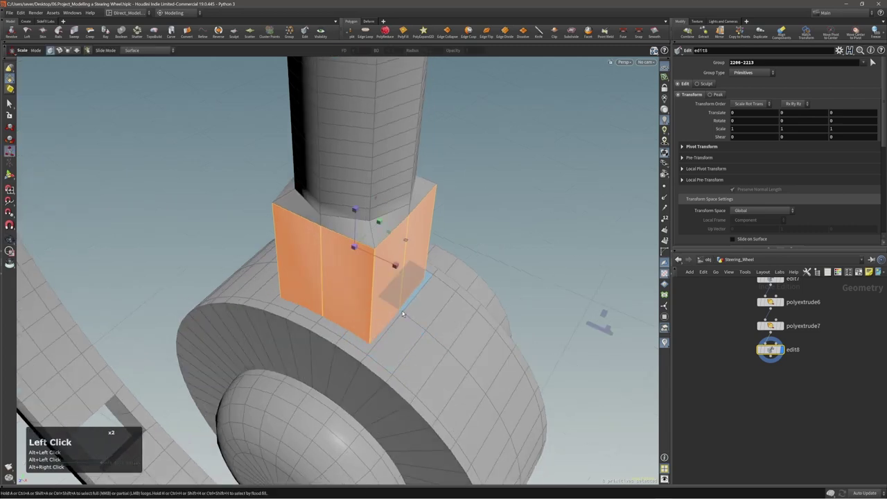
- Scale the shaft's base block wider by about 1.017 in edit8
double_click(385, 318)
double_click(373, 320)
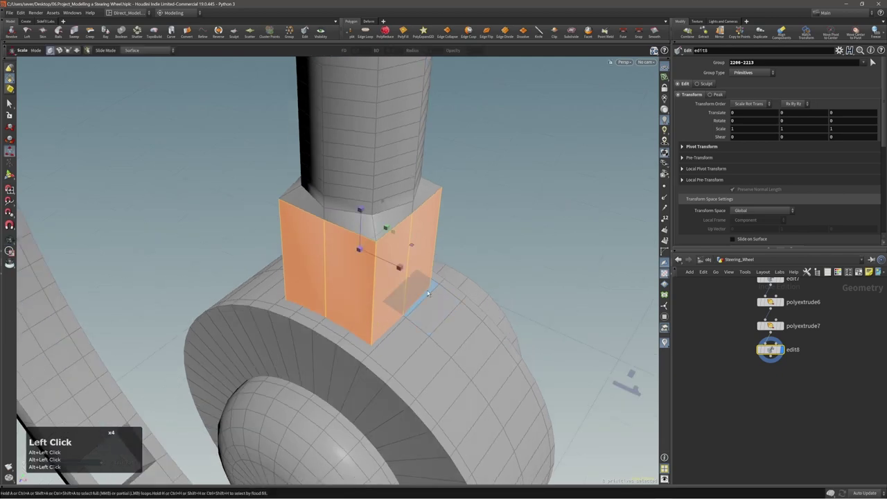
left_click_drag(426, 299, 367, 237)
right_click(383, 241)
key("2")
double_click(367, 237)
right_click(345, 233)
- Switch to the Move tool and select the block's top edge loop
left_click(385, 241)
left_click(516, 242)
right_click(516, 241)
key("alt+2")
left_click(388, 257)
double_click(388, 269)
- Raise the block's top edge loop by about 0.065 with the translate handle
key("t")
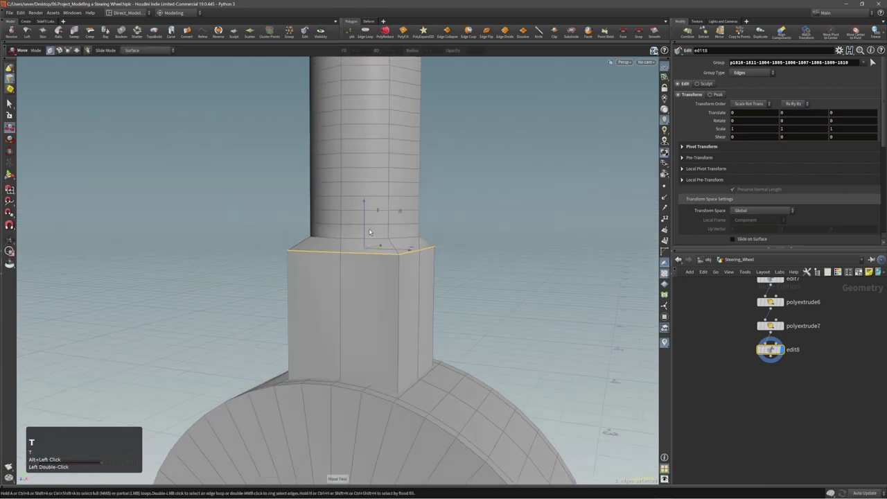
key("c")
key("c")
type("CCCCCCCCCCCCCCCCX")
left_click(354, 234)
left_click(381, 235)
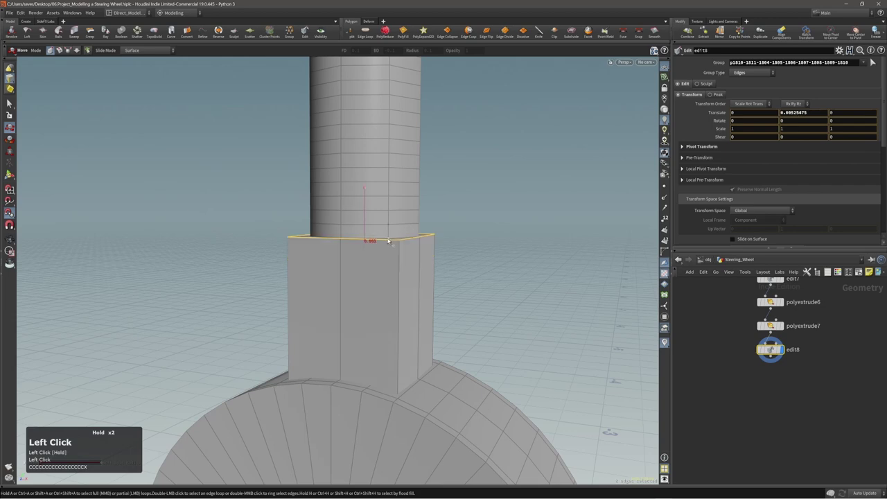
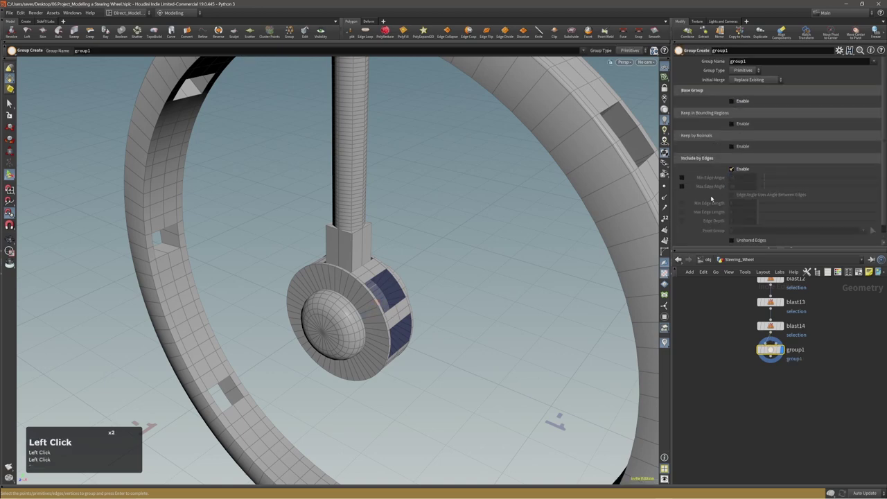
- Scroll through the network past the blast steps and inward polyextrude
scroll("down", 3)
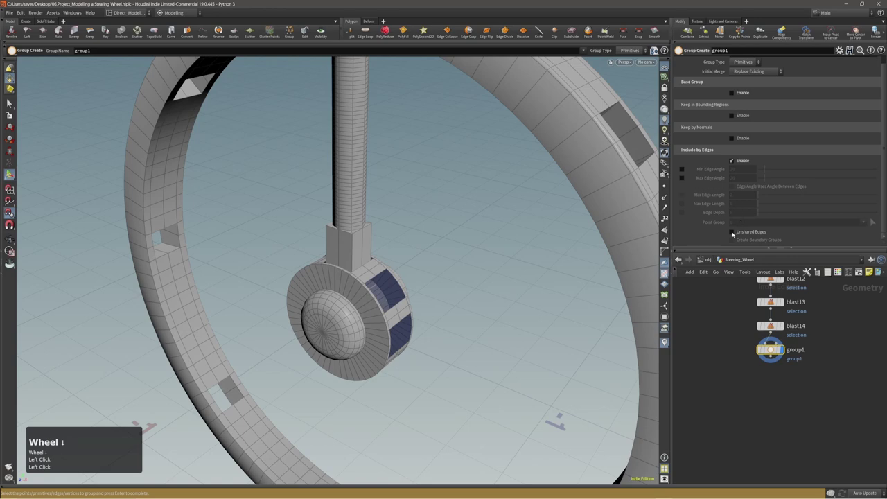
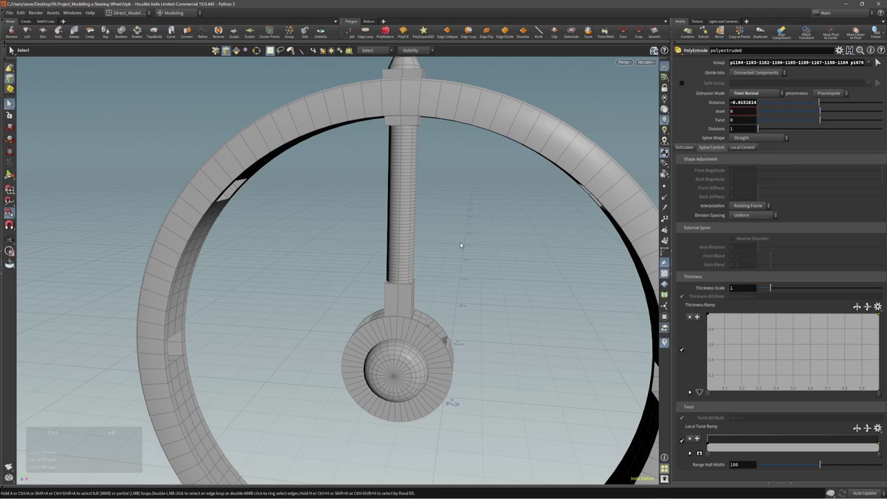
scroll("down", 3)
- Select the polyextrude node recessing the rim faces by about -0.015
left_click(403, 222)
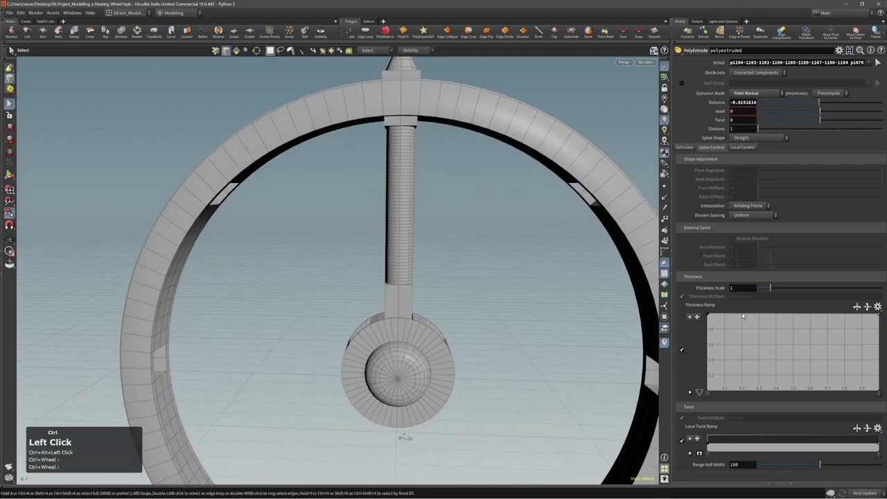
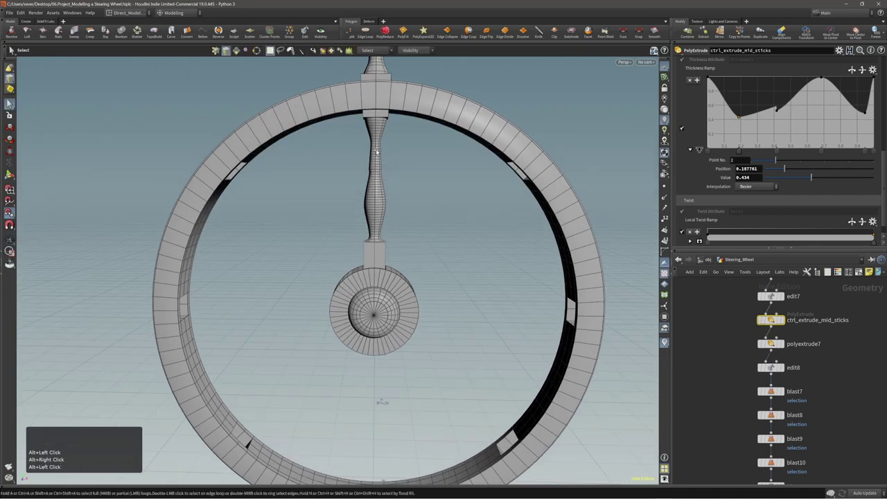
- Reshape the ctrl_extrude_mid_sticks thickness ramp into a smoother Bezier baluster profile with more divisions
double_click(382, 177)
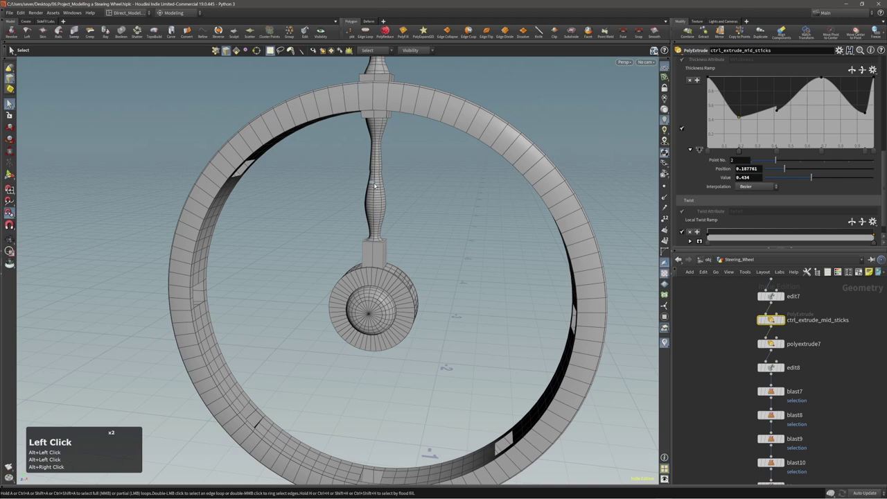
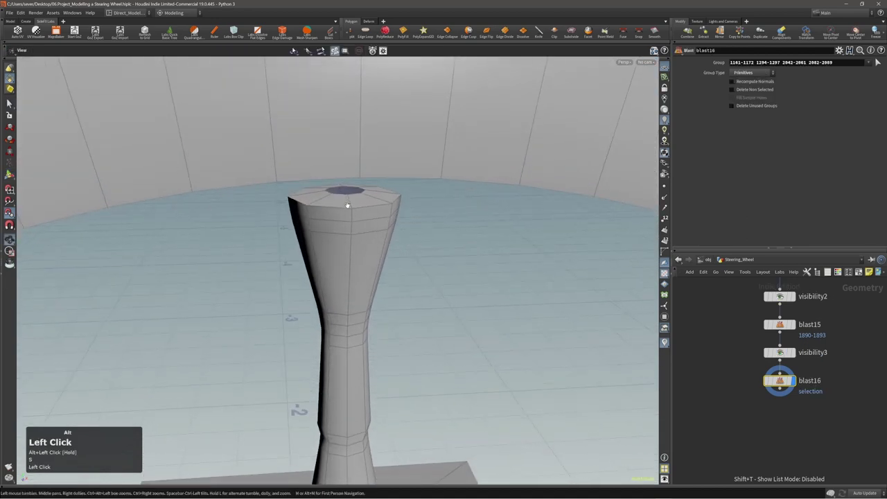
- Delete the spoke's top cap faces (2002-2009) with blast16 and hide the other primitives
right_click(372, 193)
key("ctrl+z")
left_click(372, 199)
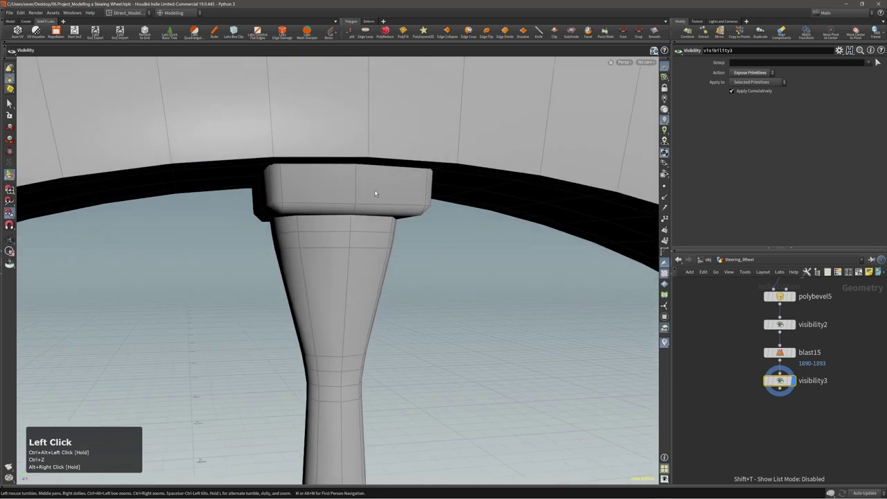
left_click_drag(376, 191, 377, 199)
key("shift+a")
middle_click(378, 199)
key("alt+'")
key("alt+`")
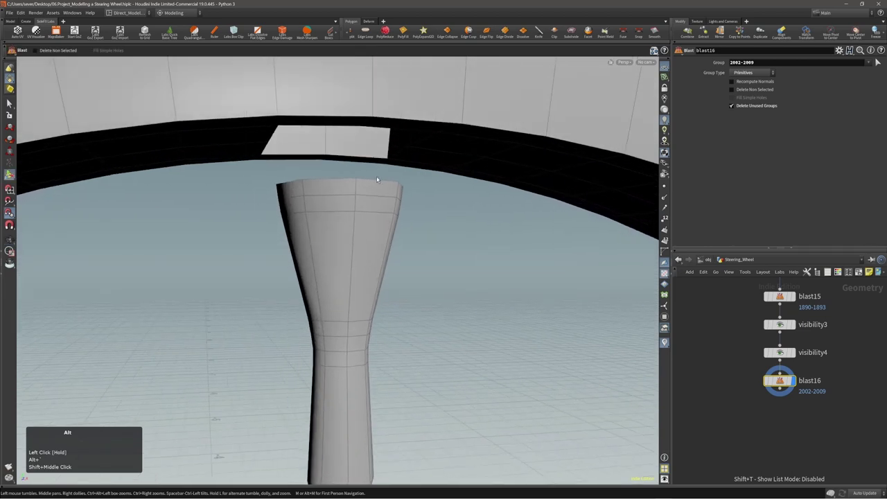
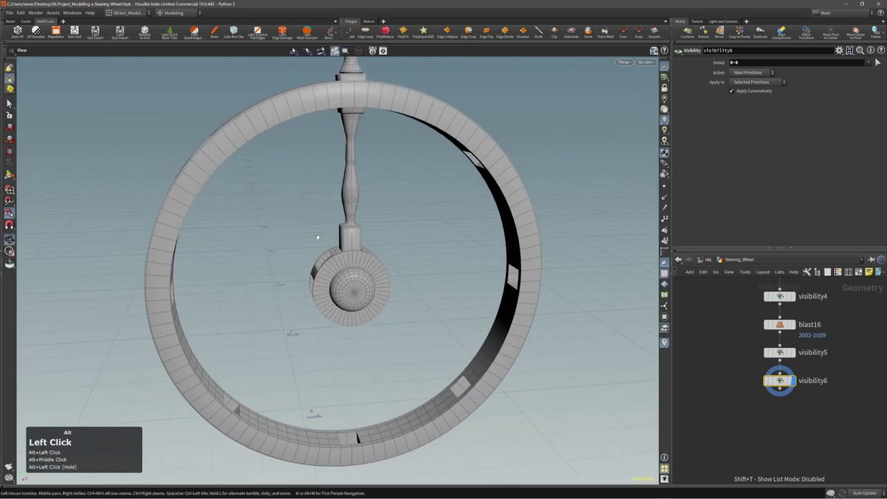
- Save the scene and select the spoke primitives in the viewport
key("ctrl+s")
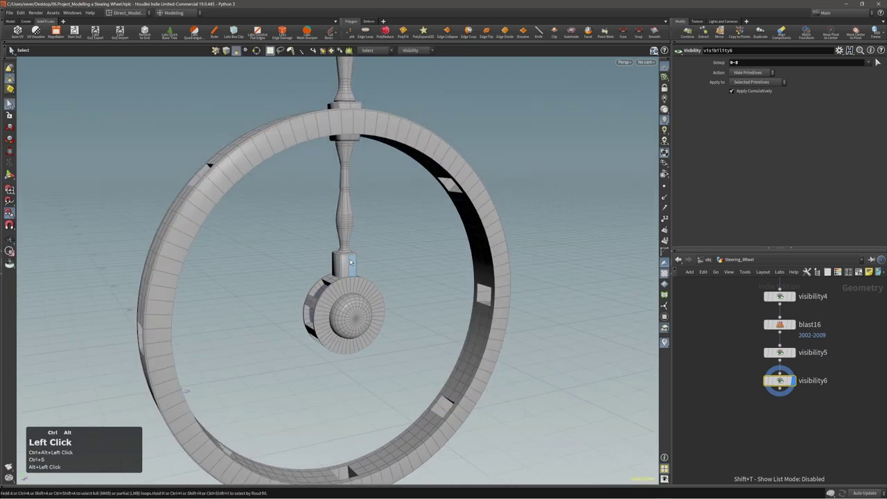
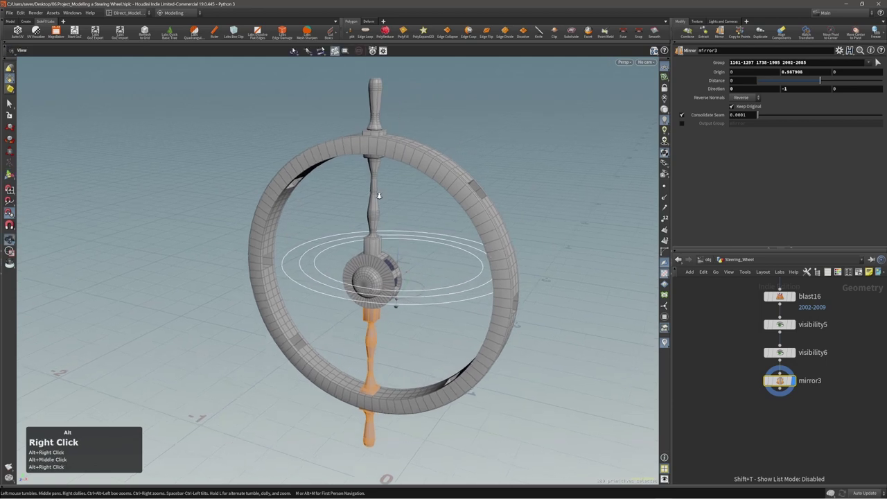
left_click(384, 212)
middle_click(379, 225)
left_click_drag(367, 192, 365, 211)
middle_click(376, 258)
right_click(377, 256)
left_click(364, 212)
- Mirror the spoke across the hub with direction 0,-1,0, keeping the original
left_click_drag(361, 214, 372, 126)
right_click(358, 201)
middle_click(374, 223)
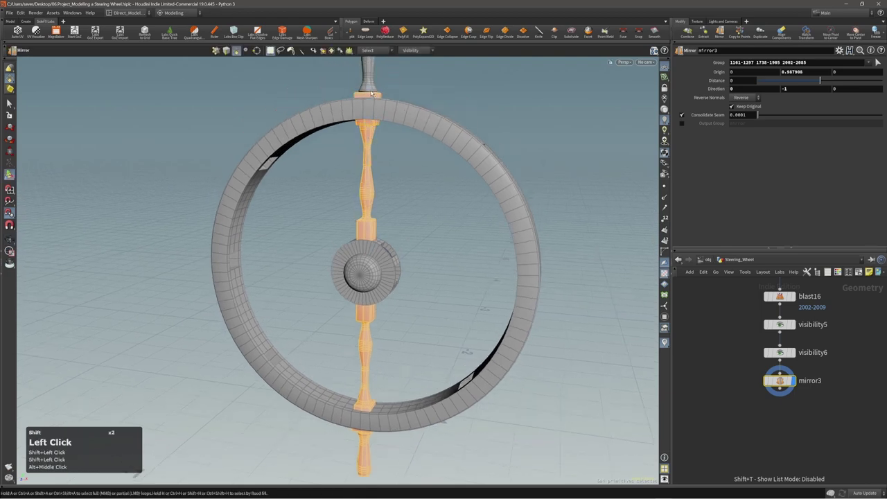
right_click(366, 272)
middle_click(379, 277)
left_click(360, 265)
left_click(365, 264)
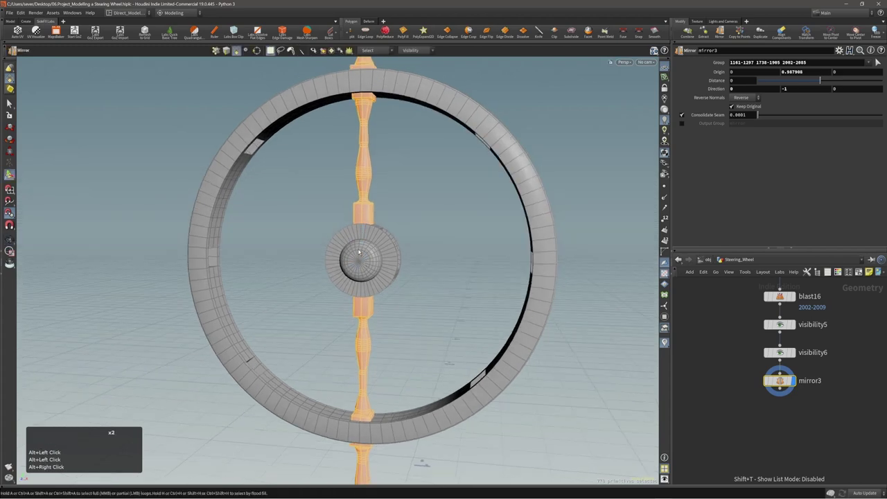
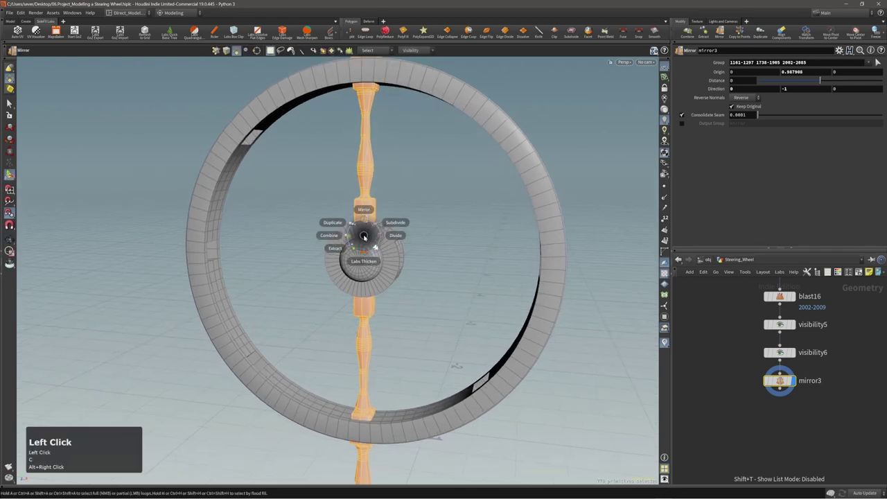
- Add a Copy and Transform (copy5) duplicating the spoke with a Z rotation around the hub
double_click(378, 248)
key("c")
right_click(375, 218)
left_click_drag(382, 193, 399, 234)
key("ctrl+z")
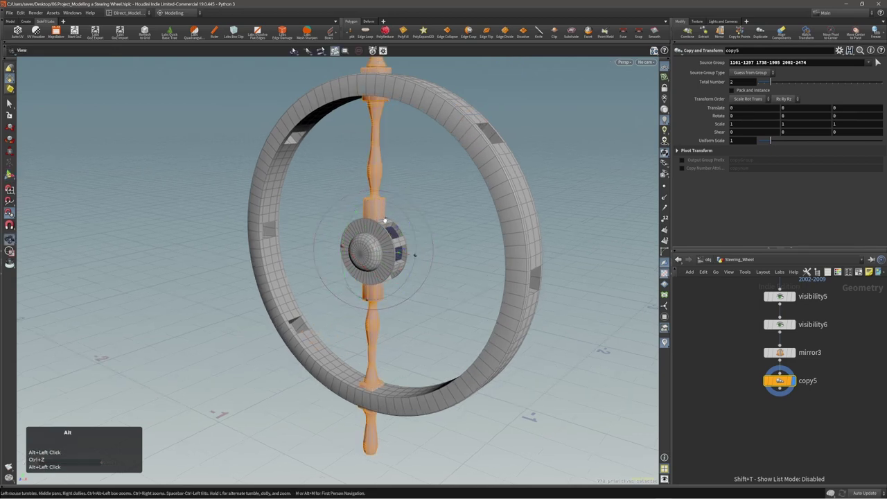
- Adjust the copy's rotation to about -15.9 degrees around the hub in the viewport
left_click(326, 232)
key("m")
middle_click(356, 228)
left_click_drag(374, 239, 397, 218)
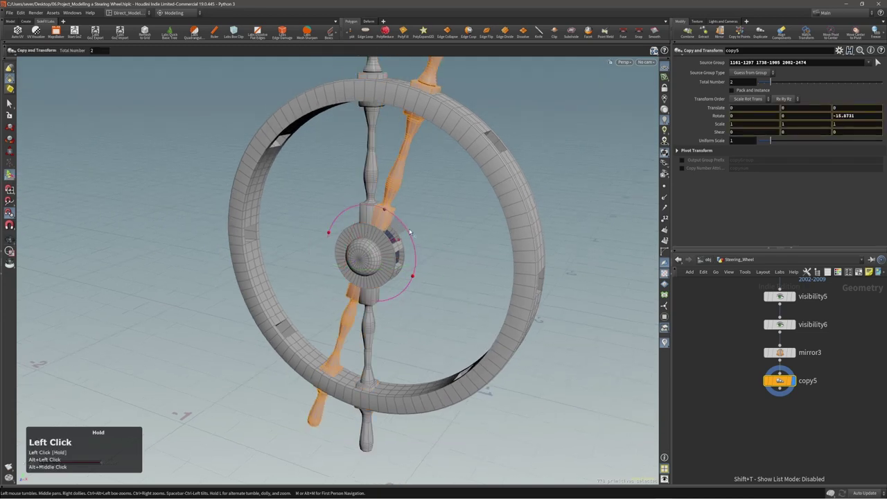
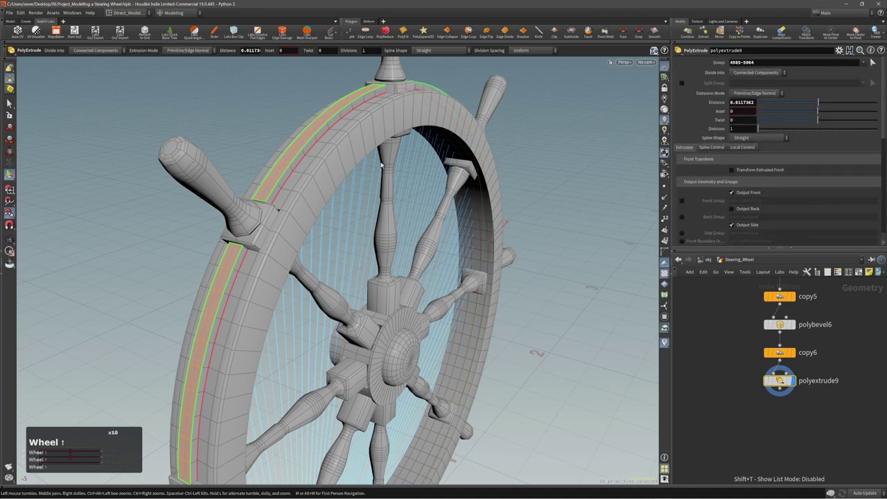
- Extrude a thin raised strip (polyextrude9, about 0.0089) along the rim faces
scroll("up", 3)
right_click(361, 147)
left_click_drag(323, 155, 346, 137)
key("ctrl+z")
key("x")
- Soften the rim strip's edges with a new polybevel7, setting Distance in the viewport
key("c")
key("c")
key("c")
key("c")
left_click(365, 147)
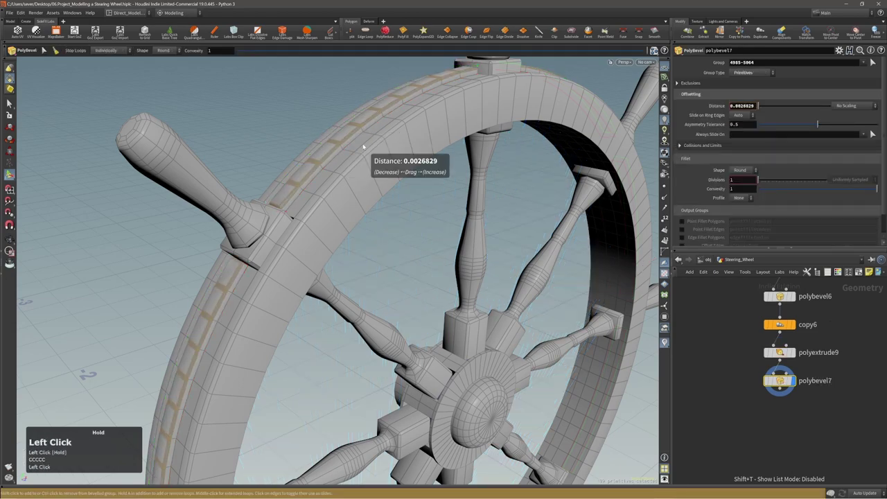
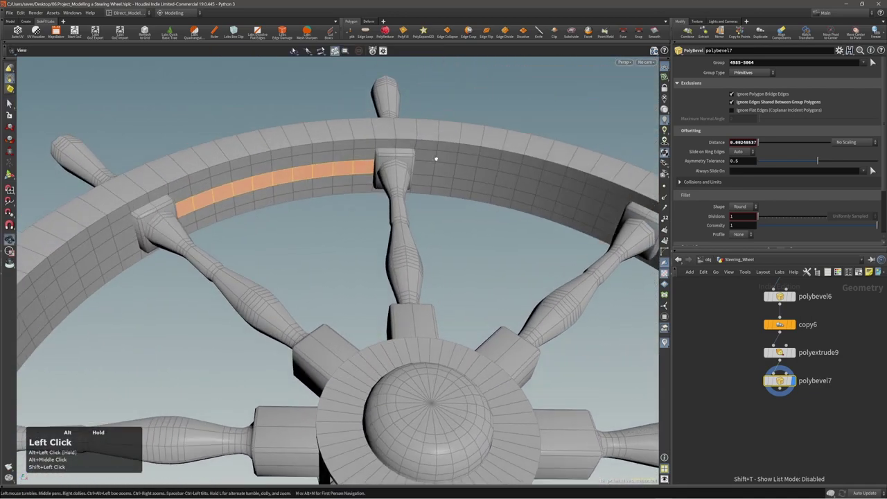
- Grow the selection across the rim strip primitives after polybevel7
key("shift+a")
right_click(260, 32)
middle_click(260, 32)
left_click(260, 32)
key("shift+a")
left_click(295, 50)
middle_click(295, 50)
left_click(295, 50)
double_click(295, 51)
key("shift+a")
middle_click(260, 31)
left_click(261, 32)
key("shift+a")
double_click(261, 32)
key("shift+a")
middle_click(261, 32)
key("shift+a")
left_click(261, 32)
key("shift+a")
middle_click(295, 51)
left_click(260, 32)
left_click_drag(295, 50, 261, 32)
- Add peak1 pushing the rim strip faces outward along their normals by about 0.0102
key("shift+a")
right_click(261, 32)
left_click_drag(260, 32, 260, 32)
key("c")
left_click(261, 31)
left_click_drag(261, 32, 261, 32)
right_click(261, 32)
left_click_drag(260, 32, 295, 50)
left_click_drag(261, 32, 295, 51)
right_click(295, 50)
left_click_drag(296, 50, 261, 32)
middle_click(295, 51)
left_click_drag(261, 32, 261, 32)
right_click(260, 32)
key("2")
double_click(260, 32)
left_click(261, 32)
left_click(260, 32)
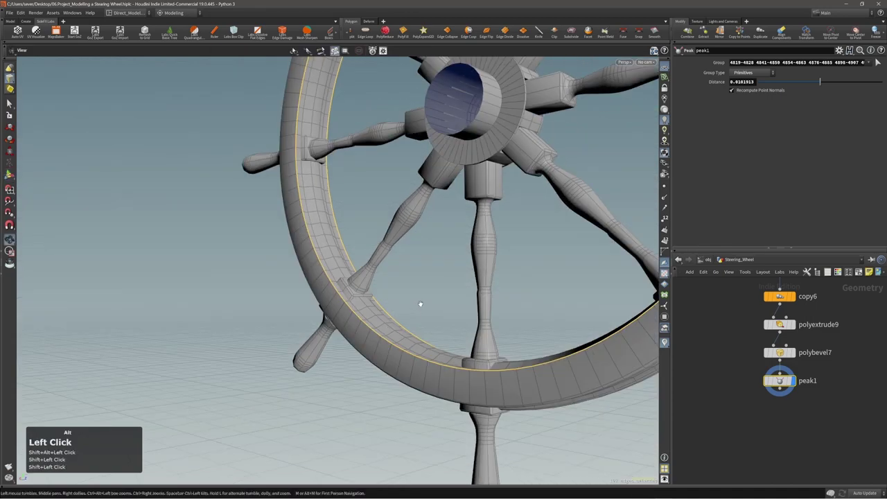
- Select the hub-spoke joint edges and bevel them with polybevel8
right_click(261, 32)
left_click(260, 32)
right_click(261, 32)
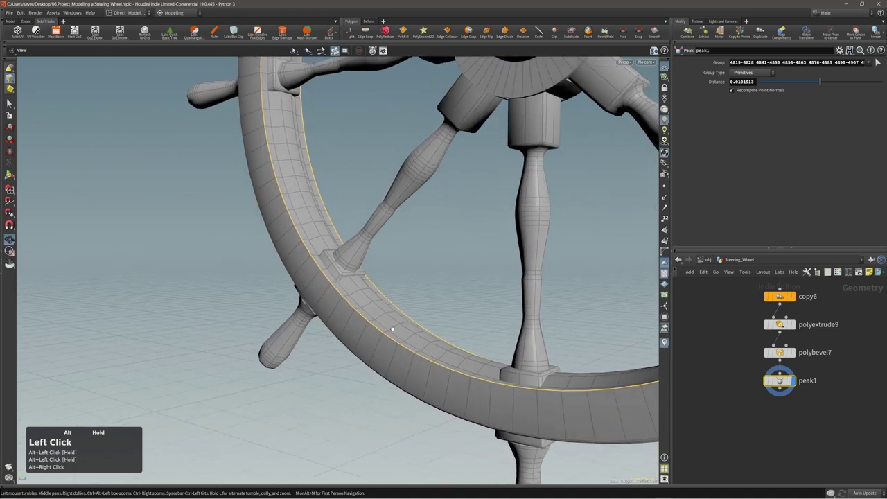
key("c")
right_click(261, 32)
left_click_drag(261, 32, 261, 32)
middle_click(260, 32)
left_click_drag(260, 32, 260, 31)
right_click(261, 32)
right_click(260, 31)
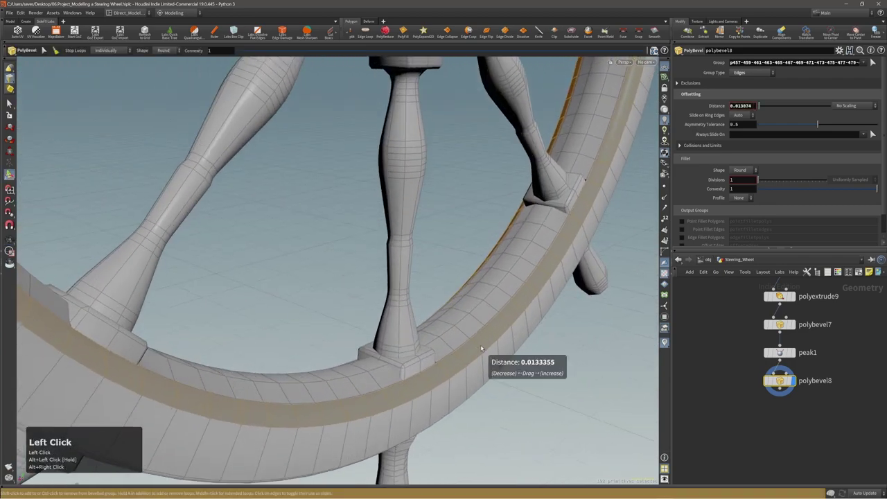
left_click_drag(260, 32, 260, 32)
left_click_drag(261, 32, 261, 32)
key("3")
key("3")
right_click(261, 32)
left_click_drag(261, 32, 260, 32)
key("shift+1")
right_click(261, 32)
left_click_drag(261, 32, 260, 32)
- Save, then fuse the hub disc rim (fuse2) and bevel it with polybevel9 at about 0.0021
key("Page_Up")
key("Page_Up")
key("ctrl+s")
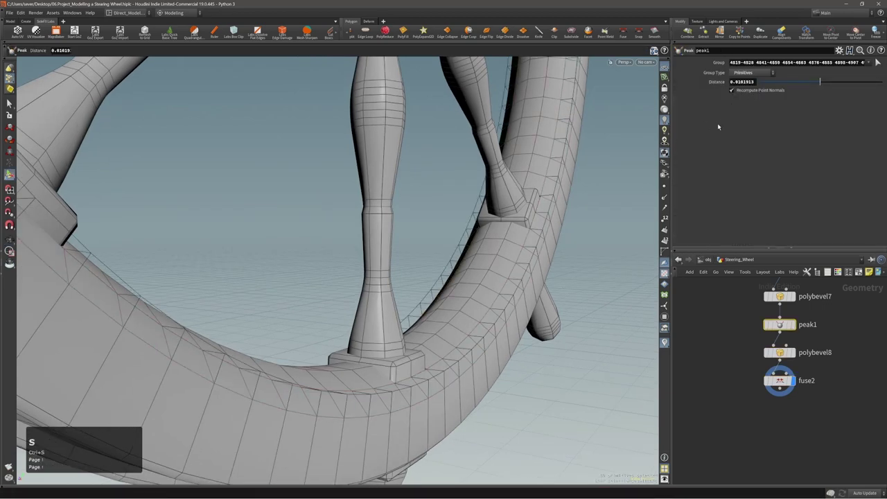
left_click_drag(261, 32, 260, 32)
left_click_drag(260, 32, 260, 32)
middle_click(260, 32)
right_click(260, 32)
key(",")
middle_click(260, 32)
left_click_drag(260, 32, 260, 32)
middle_click(261, 32)
left_click_drag(261, 32, 260, 31)
right_click(261, 31)
key("alt+2")
left_click(261, 31)
double_click(261, 31)
key("c")
left_click(260, 31)
double_click(260, 31)
right_click(261, 31)
left_click_drag(295, 51, 261, 32)
- Add visibility7 set to Expose Primitives so the whole wheel and pillar show again
key("ctrl+`")
double_click(261, 32)
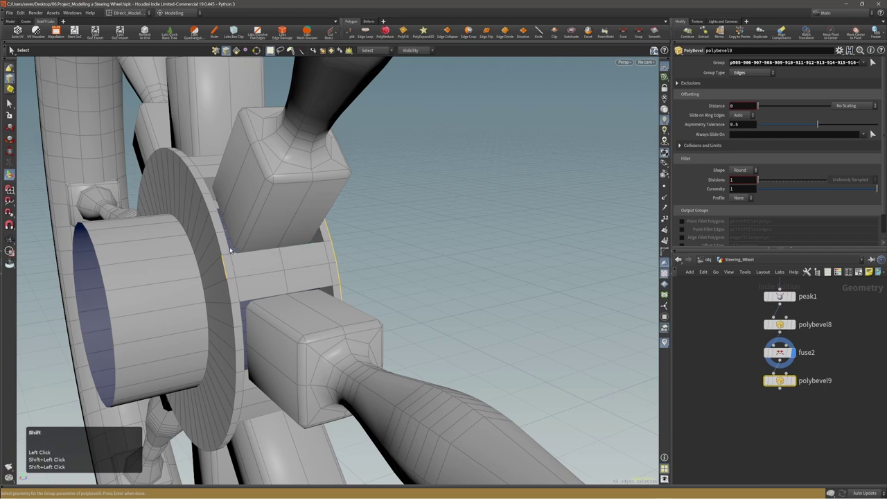
double_click(261, 31)
left_click(295, 51)
right_click(260, 32)
left_click_drag(260, 32, 260, 32)
right_click(261, 32)
key("s")
left_click(260, 32)
left_click_drag(261, 32, 260, 32)
key("s")
key("s")
key("s")
left_click(261, 31)
left_click(261, 32)
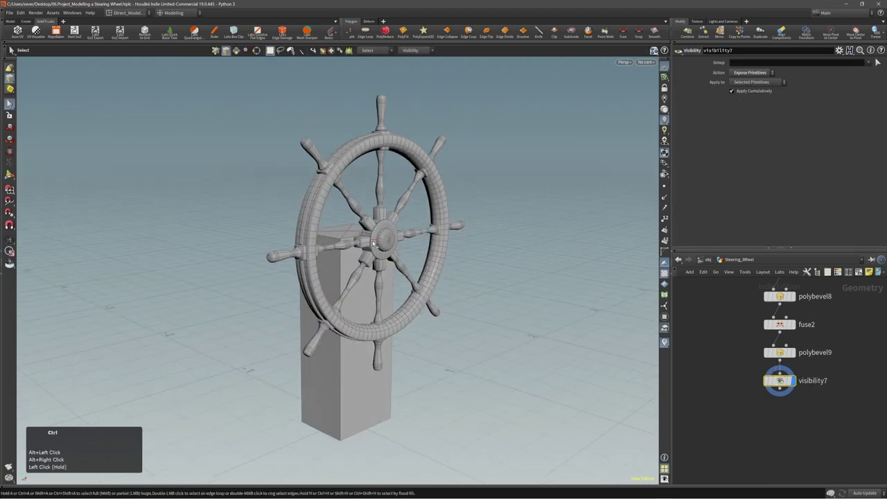
- Save the scene and select the top face of the square pillar
key("ctrl+s")
left_click_drag(261, 32, 261, 32)
left_click_drag(260, 32, 261, 31)
key("alt+3")
left_click(260, 31)
double_click(261, 32)
right_click(295, 50)
left_click(295, 51)
- Raise the selected top face about 0.136 in Y with an Edit node (edit9)
key("t")
middle_click(261, 32)
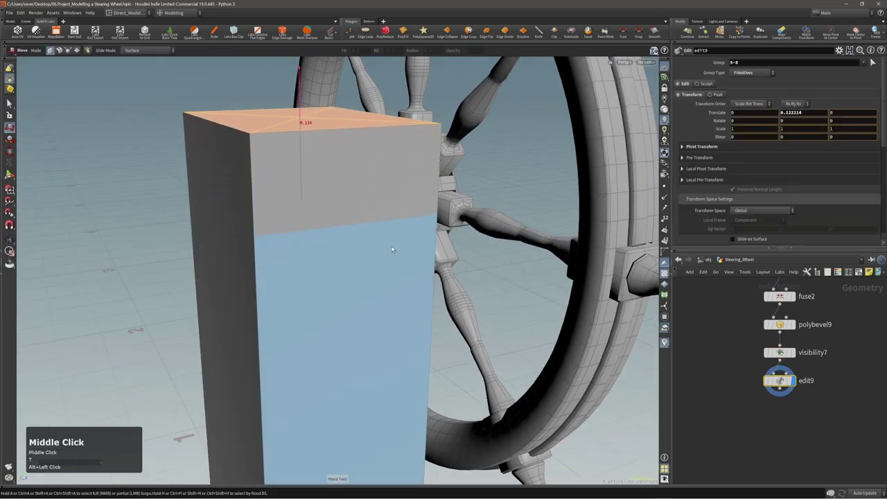
right_click(261, 32)
left_click_drag(260, 32, 261, 32)
middle_click(260, 32)
left_click(261, 32)
right_click(260, 32)
middle_click(261, 31)
left_click(261, 32)
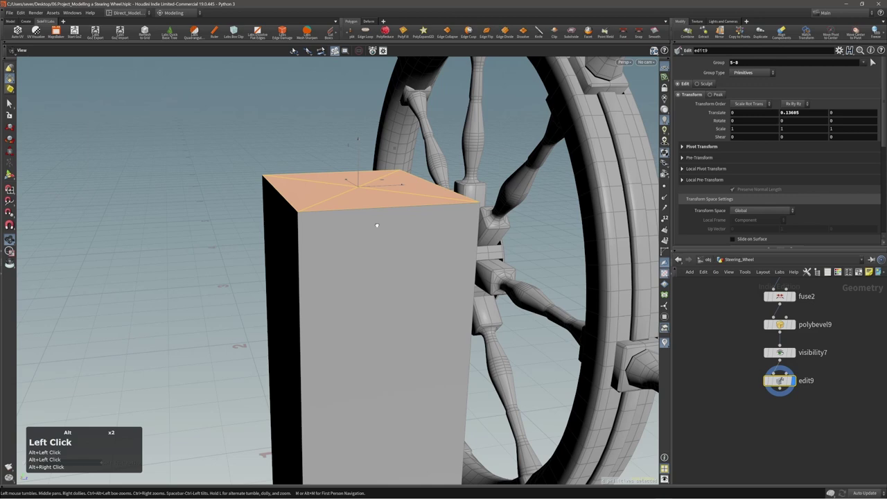
- Cut an edge loop around the pillar just below its top (polysplit1)
key("c")
left_click(260, 32)
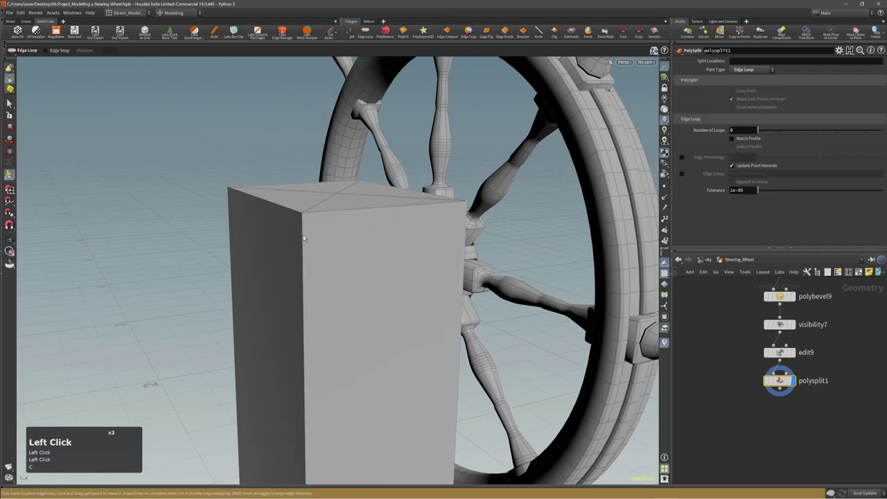
left_click(261, 32)
key("3")
left_click(261, 32)
key("shift+a")
middle_click(261, 32)
- PolyExtrude the top ring of faces outward to form a protruding cap (polyextrude10)
key("c")
left_click(261, 32)
double_click(260, 32)
left_click_drag(260, 32, 260, 32)
left_click_drag(261, 32, 260, 32)
right_click(260, 32)
left_click(261, 31)
double_click(260, 32)
key("Page_Up")
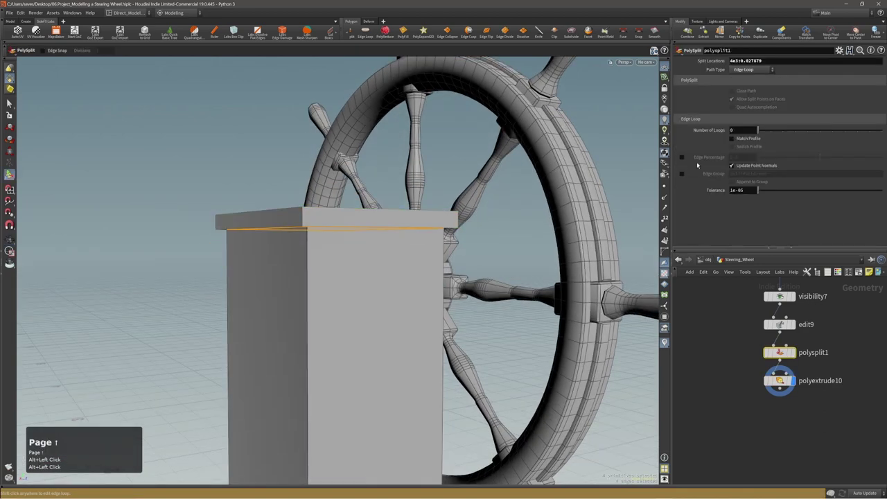
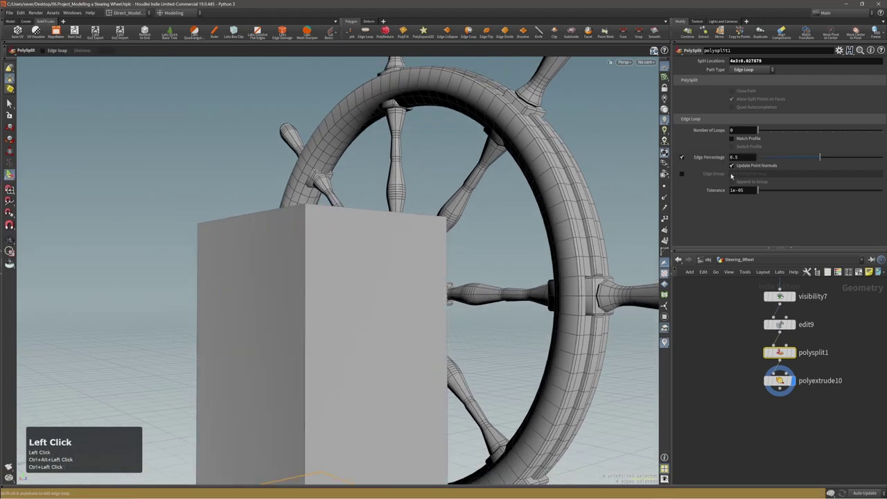
left_click_drag(260, 32, 261, 31)
right_click(260, 32)
left_click(261, 32)
- Select the stray cap edges and dissolve them (dissolve2)
key("'")
left_click(261, 32)
double_click(261, 31)
left_click_drag(295, 51, 261, 32)
key("2")
left_click(260, 32)
double_click(260, 31)
double_click(260, 32)
left_click(261, 32)
key("shift+s")
key("ctrl+z")
key("shift+g")
key("shift+s")
- Repeat the dissolve on the remaining unwanted cap edges (dissolve3–5)
key("alt+`")
right_click(295, 50)
left_click(295, 51)
key("2")
left_click(260, 32)
key("alt+`")
right_click(296, 51)
left_click(295, 50)
right_click(295, 51)
left_click(261, 32)
left_click(261, 32)
key("alt+`")
double_click(260, 32)
left_click(261, 32)
- Blast away the faces around the open boundary (blast17)
key("alt+3")
middle_click(260, 32)
key("2")
left_click(261, 32)
key("c")
left_click(261, 32)
double_click(260, 32)
right_click(261, 32)
left_click(260, 32)
- Patch the open hole with a quad PolyFill at smoothing 50 (polyfill4)
left_click(261, 32)
left_click(260, 32)
right_click(260, 32)
left_click_drag(261, 32, 261, 32)
middle_click(260, 32)
left_click_drag(261, 32, 261, 32)
right_click(261, 31)
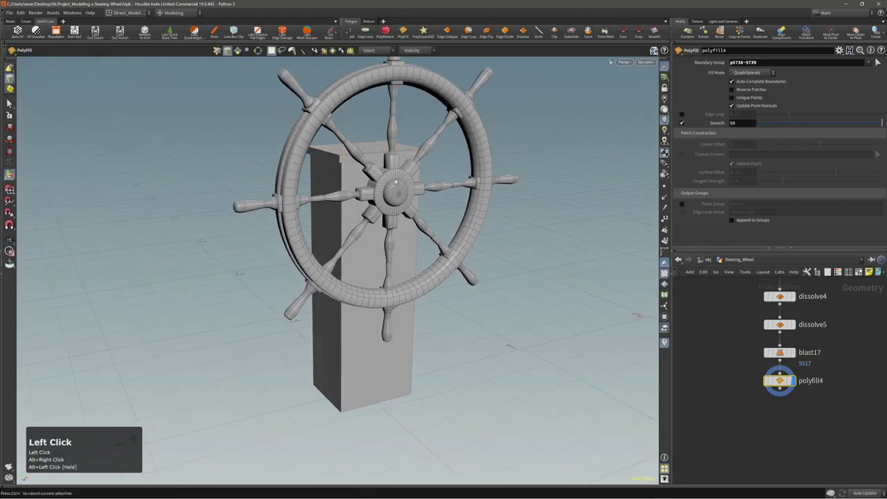
- Cut a horizontal edge loop around the pillar just below the cap (polysplit2)
left_click(260, 32)
double_click(261, 32)
key("3")
left_click(260, 32)
double_click(261, 32)
left_click(260, 31)
left_click_drag(260, 32, 261, 32)
right_click(261, 32)
middle_click(261, 32)
key("c")
left_click(260, 32)
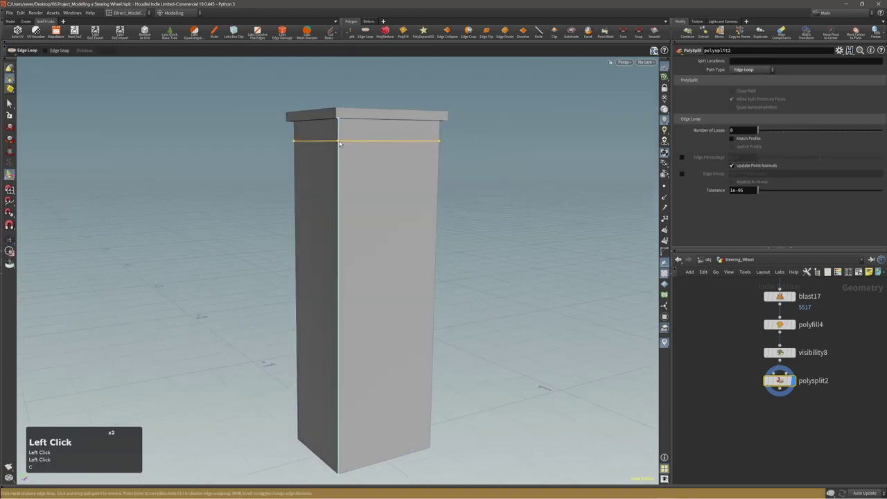
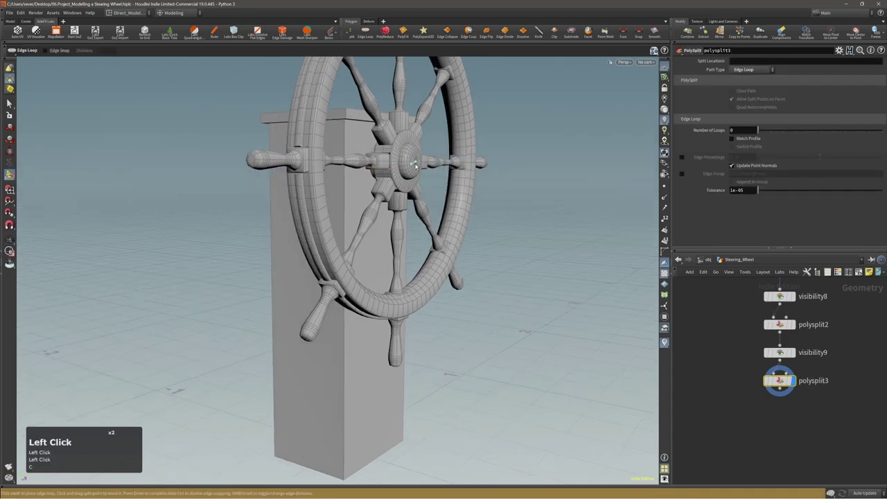
- Cut a second edge loop around the pillar level with the wheel's hub (polysplit3)
left_click_drag(261, 31, 261, 32)
key("x")
key("x")
key("x")
left_click(261, 32)
left_click_drag(296, 50, 260, 31)
type("xxx")
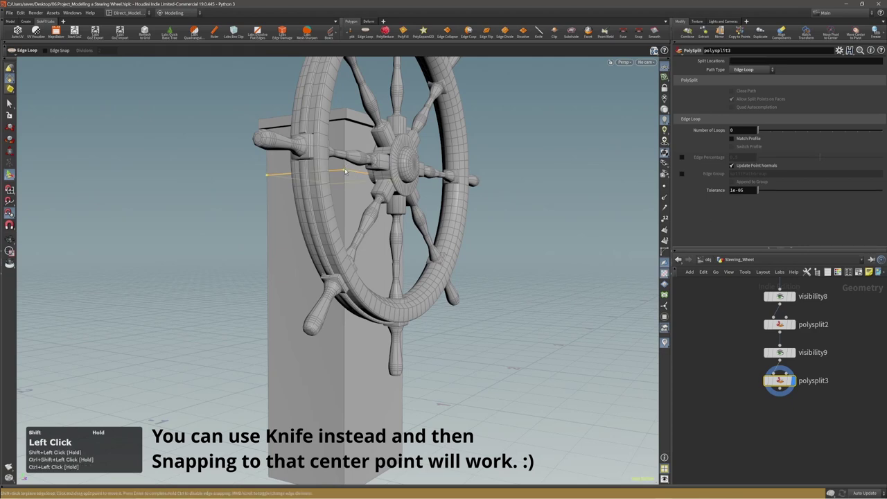
left_click(260, 32)
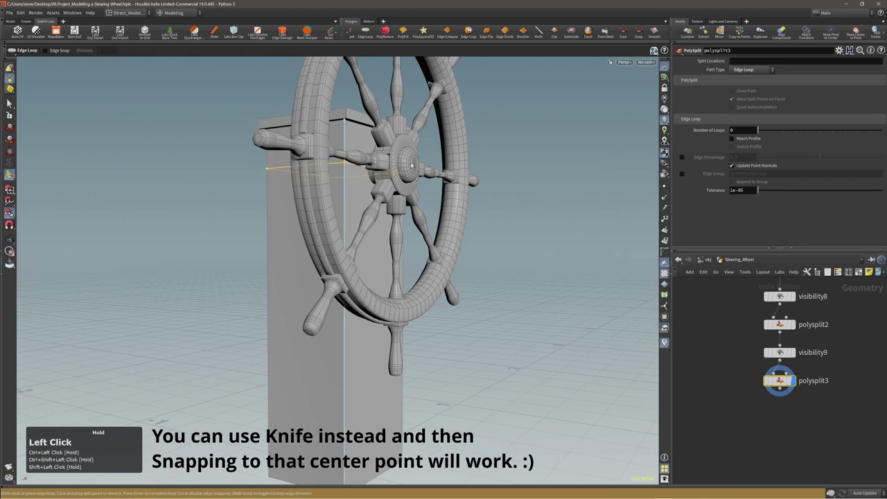
left_click(260, 31)
left_click_drag(261, 32, 260, 32)
right_click(260, 32)
left_click_drag(260, 31, 260, 32)
left_click_drag(261, 31, 261, 32)
- Hide non-selected primitives with Visibility nodes so only the pillar shows (visibility10)
key("3")
left_click(260, 32)
double_click(260, 32)
left_click(260, 32)
right_click(296, 51)
left_click(295, 51)
key("c")
left_click(261, 32)
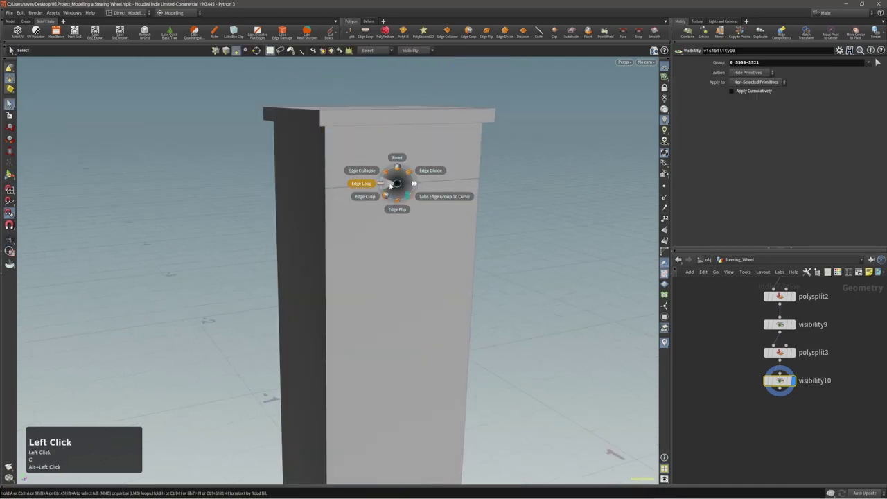
- Split edges to the point on the pillar's front face (polysplit4)
double_click(260, 32)
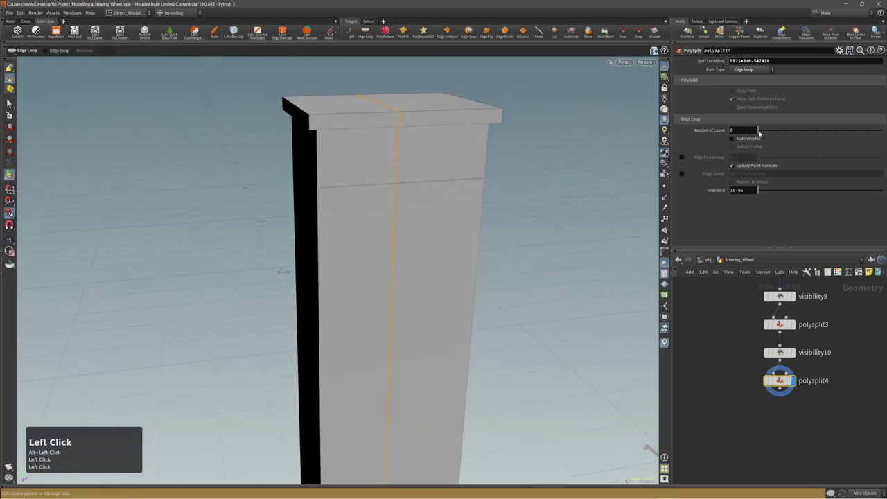
left_click(260, 32)
double_click(260, 32)
right_click(260, 32)
left_click(260, 32)
right_click(261, 32)
key("alt+1")
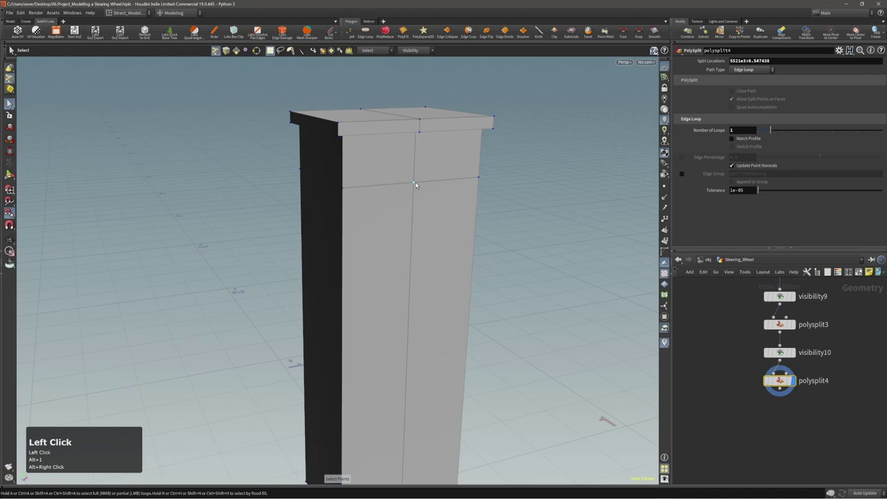
middle_click(295, 50)
right_click(295, 51)
- PolyBevel the point with a round six-division fillet into a star-shaped patch (polybevel10)
key("c")
left_click(260, 32)
double_click(261, 31)
right_click(260, 31)
left_click_drag(260, 32, 261, 32)
left_click(261, 32)
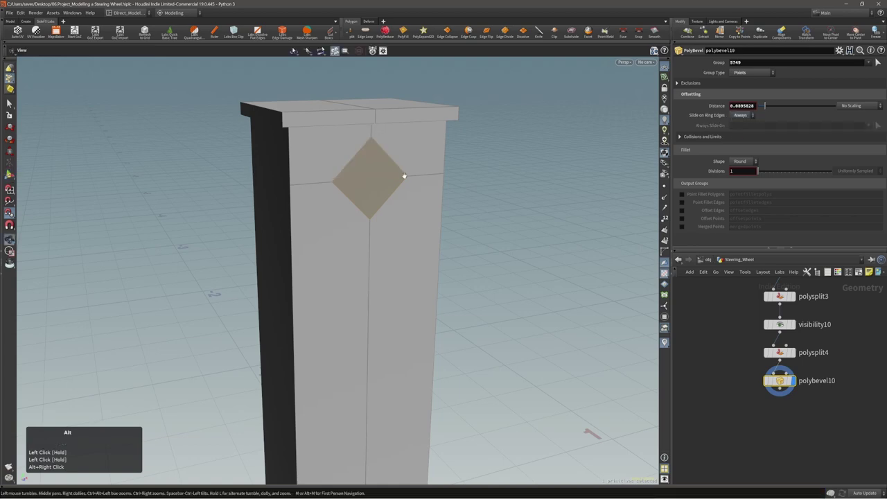
left_click_drag(260, 32, 261, 32)
left_click_drag(261, 32, 260, 32)
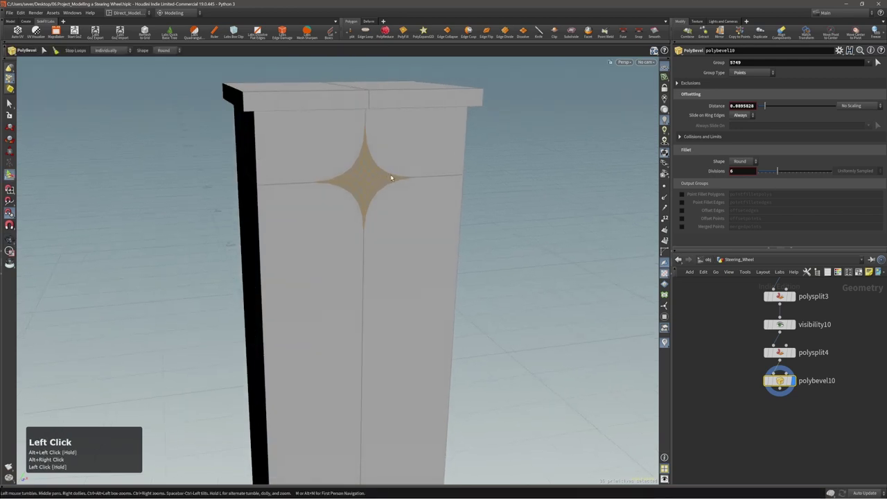
- Select the star's centre faces, grow the selection, and start an Edit move on them (edit10)
key("3")
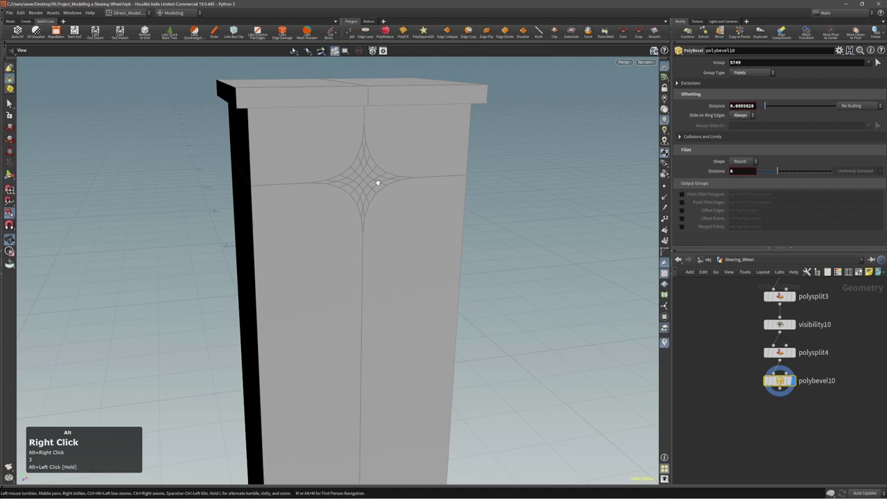
key("F5")
left_click(261, 32)
left_click(260, 32)
double_click(261, 32)
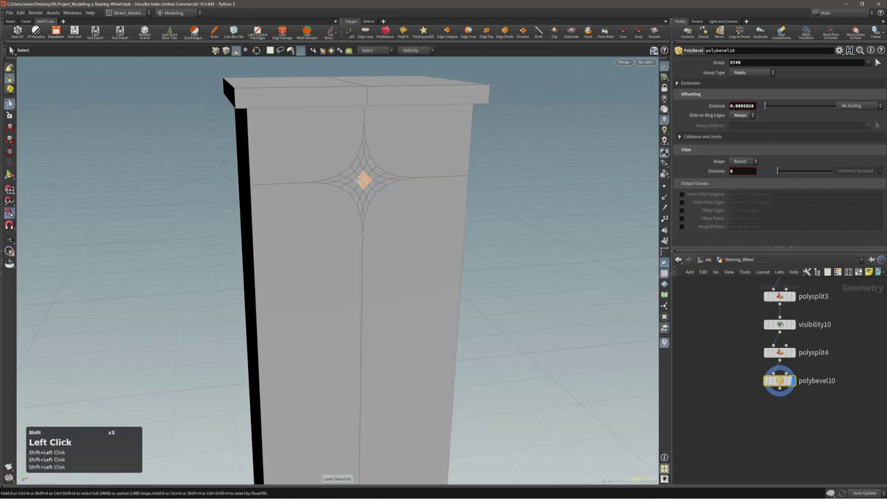
key("shift+g")
key("shift+g")
key("t")
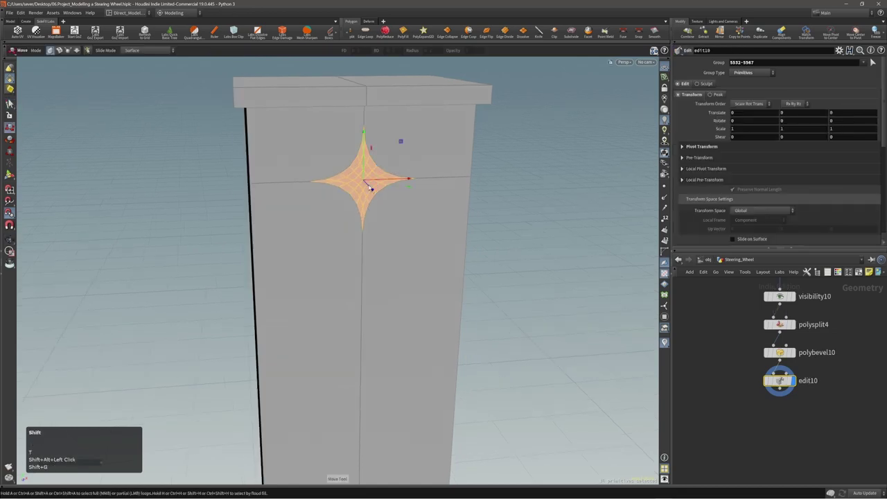
- Extrude the star patch faces inward into the pillar with polyextrude11
key("shift+c")
right_click(260, 32)
left_click(260, 32)
left_click_drag(260, 32, 260, 32)
key("c")
left_click_drag(261, 32, 260, 32)
key("alt+'")
key("2")
key("alt+`")
double_click(261, 32)
key("c")
double_click(261, 32)
left_click_drag(261, 32, 261, 32)
- Delete the extruded star faces with blast18 to leave a round hole through the pillar
right_click(261, 32)
left_click(260, 31)
key("alt+3")
left_click(260, 32)
left_click(260, 32)
double_click(260, 32)
key("c")
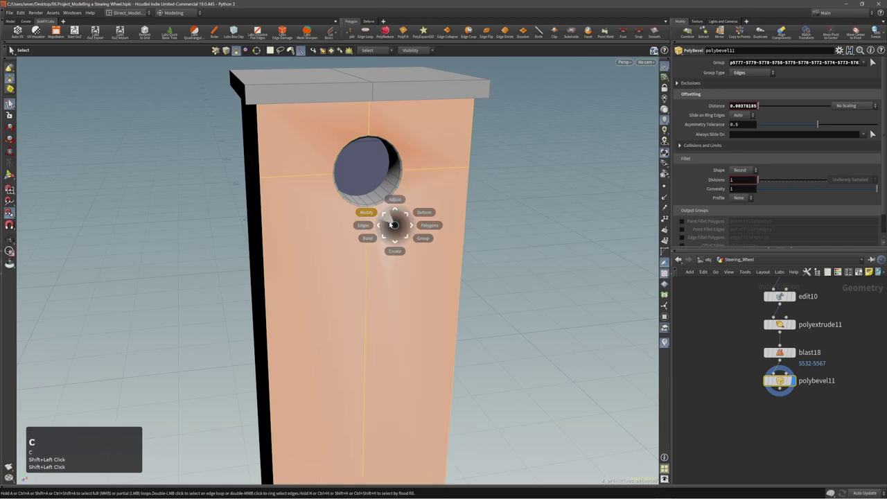
left_click(261, 32)
right_click(260, 31)
left_click(261, 32)
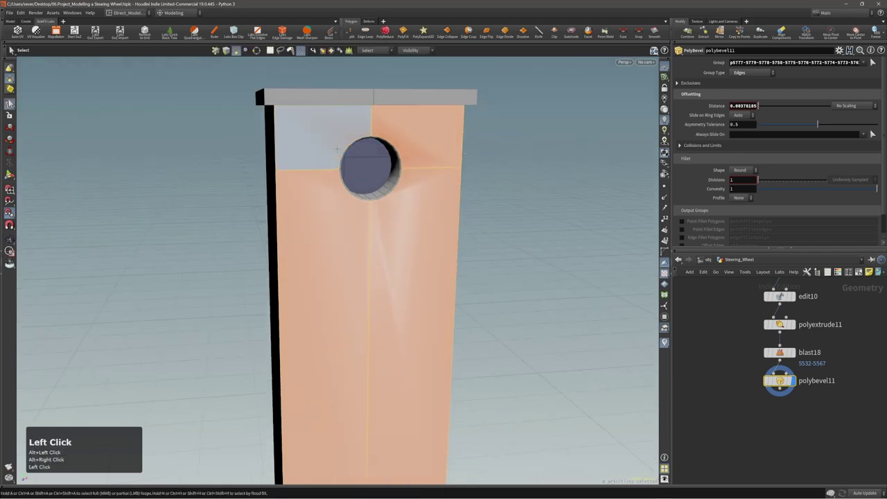
left_click(295, 51)
double_click(295, 51)
left_click(261, 31)
- Round the hole's rim edge loop with polybevel11
left_click_drag(295, 51, 295, 51)
right_click(296, 50)
left_click(295, 51)
key("c")
double_click(260, 31)
key("ctrl+z")
key("c")
left_click(261, 32)
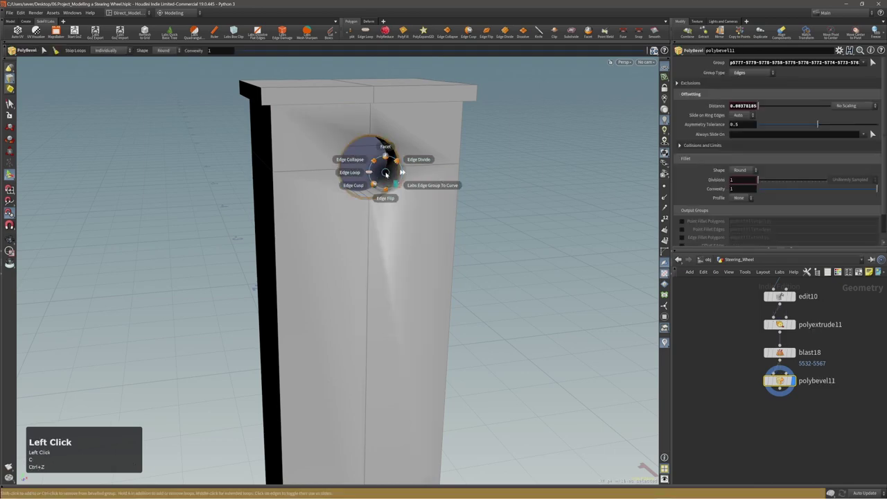
- Triangulate the faces around the hole with divide1
double_click(261, 32)
double_click(261, 32)
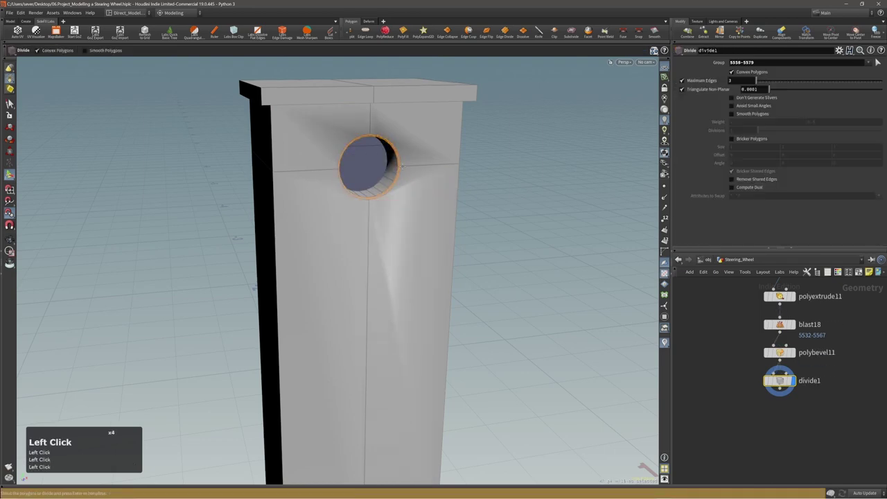
left_click(260, 32)
key("ctrl+z")
right_click(295, 50)
key("3")
left_click(260, 32)
left_click(260, 32)
left_click(261, 32)
double_click(260, 32)
key("x")
left_click(260, 32)
- Select the long triangle edges fanning out from the hole toward the pillar corners
key("c")
left_click(261, 31)
key("c")
key("c")
double_click(261, 32)
key("c")
key("c")
right_click(260, 32)
left_click_drag(261, 32, 261, 32)
middle_click(260, 32)
left_click_drag(261, 32, 260, 32)
left_click_drag(261, 32, 261, 32)
key("2")
double_click(260, 31)
left_click(261, 32)
key("c")
left_click(260, 32)
left_click(261, 31)
- Flip the first long hole edges with edgeflip1 and edgeflip2
key("s")
left_click(260, 32)
left_click(260, 32)
key("s")
left_click(260, 32)
key("s")
left_click(260, 32)
key("s")
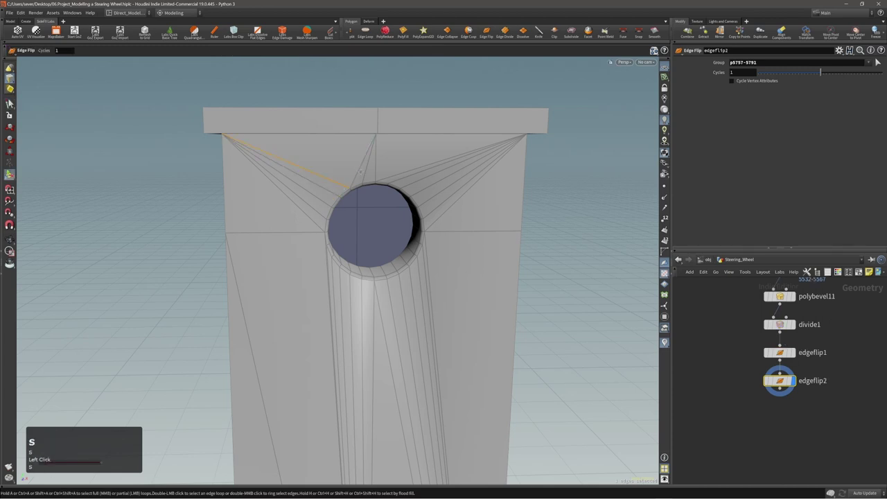
- Flip the remaining edges toward the top corner with edgeflip3 and edgeflip4
left_click(260, 32)
key("s")
left_click(260, 32)
key("s")
left_click(261, 32)
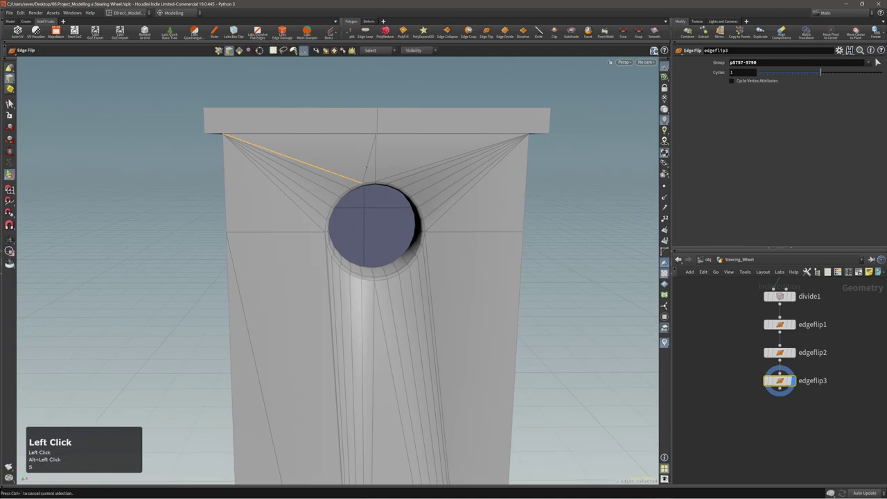
left_click(260, 32)
key("s")
key("s")
right_click(296, 51)
left_click(295, 51)
right_click(295, 51)
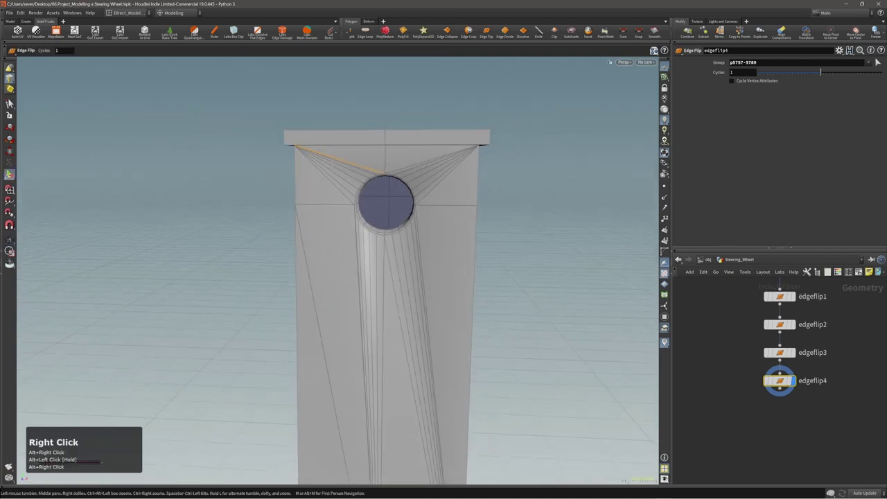
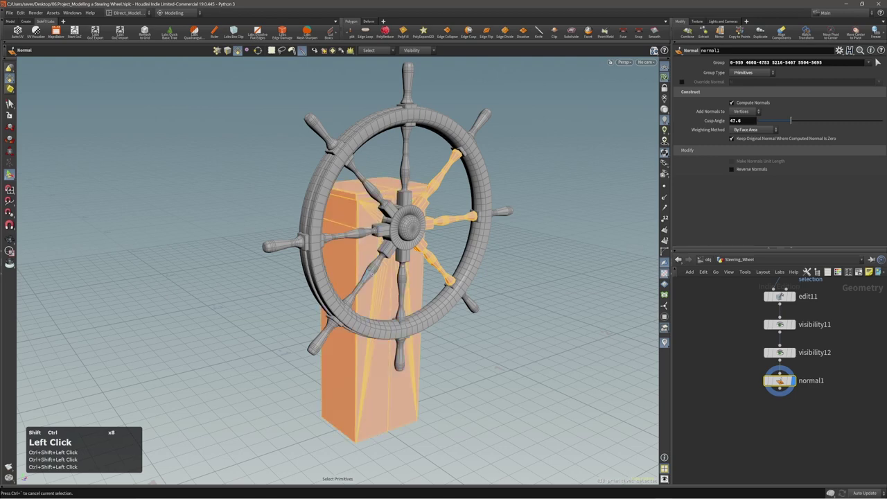
- Add normal2 with a 70.7 cusp angle and end the chain with OUTPUT_STEETING_WHEELS
key("ctrl+z")
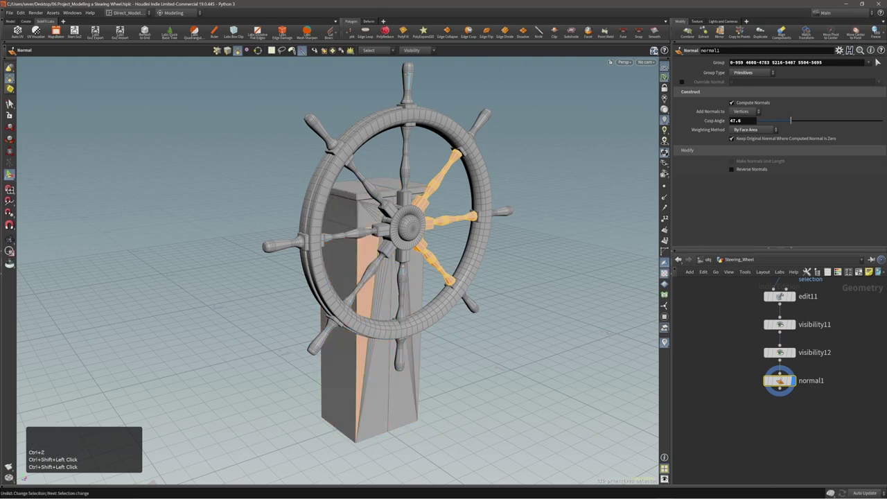
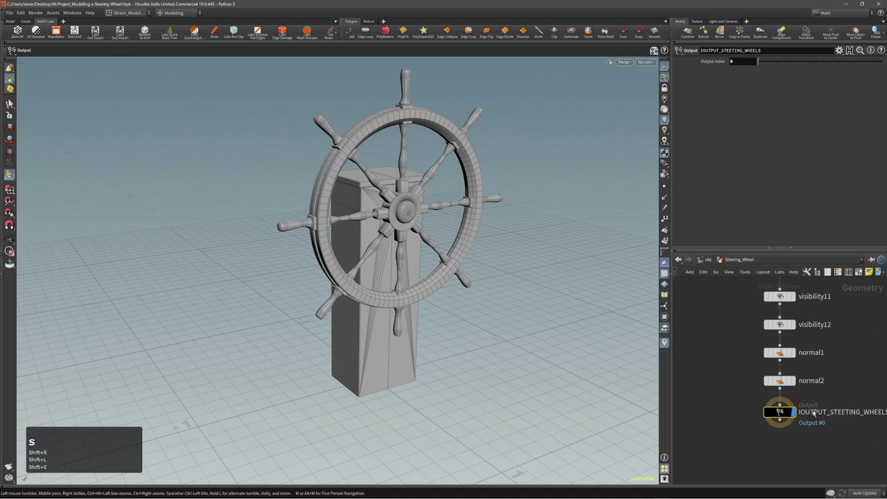
key("shift+s")
key("shift+l")
scroll("down", 3)
key("f")
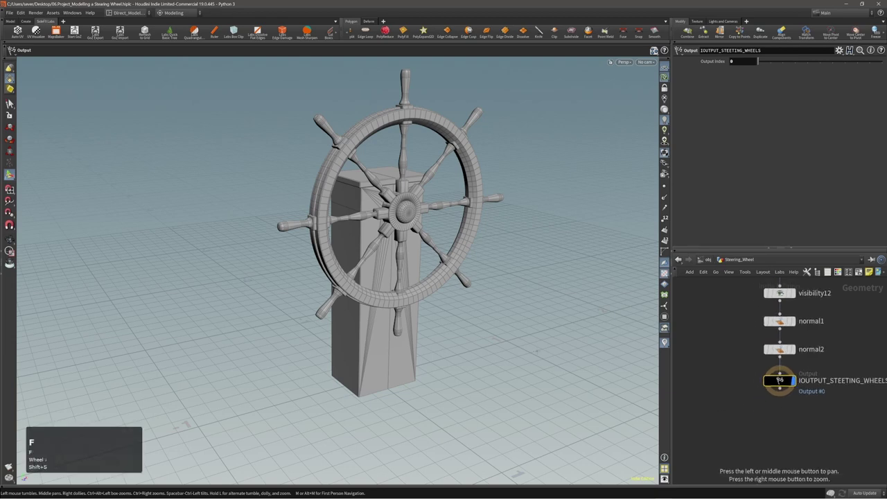